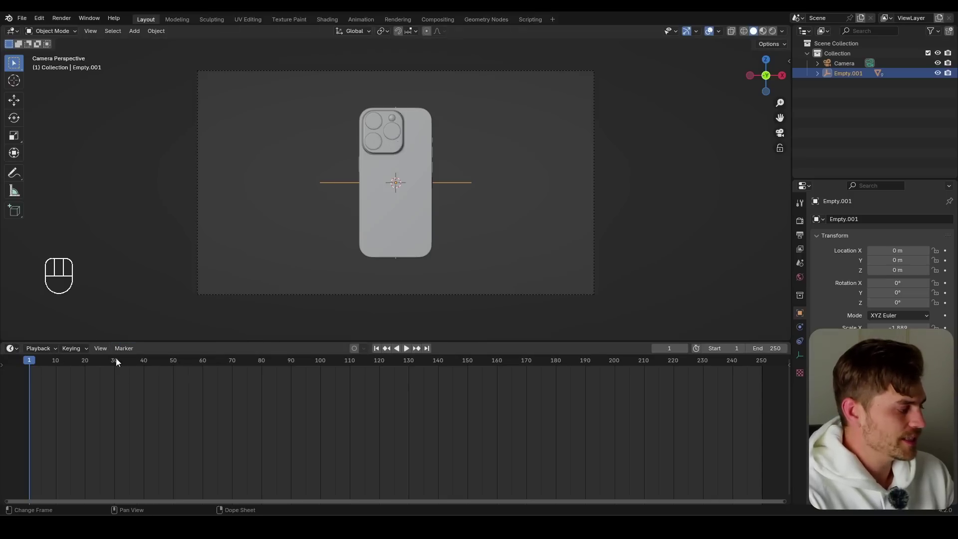
Slide the phone's empty along X at frame 40 and keyframe its new location
click(117, 367)
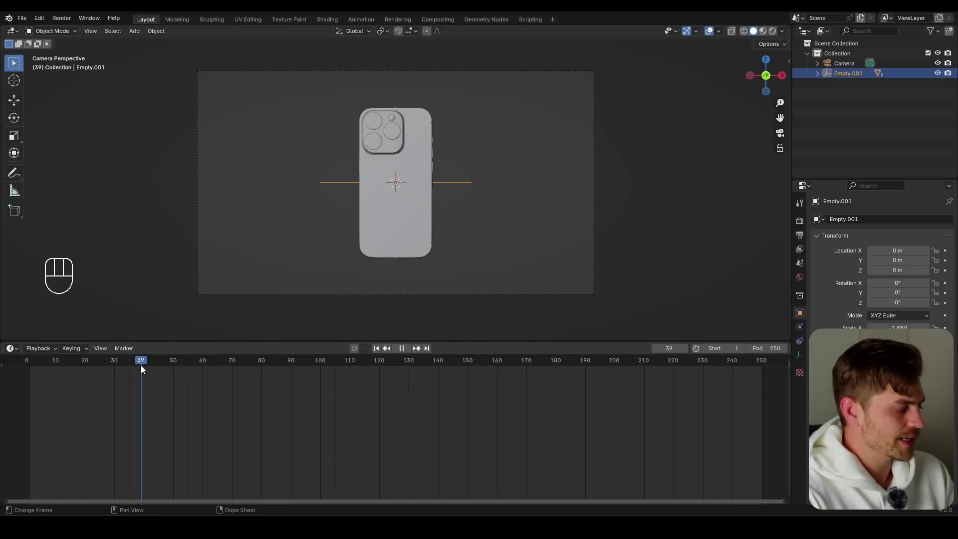
key(g)
key(y)
key(x)
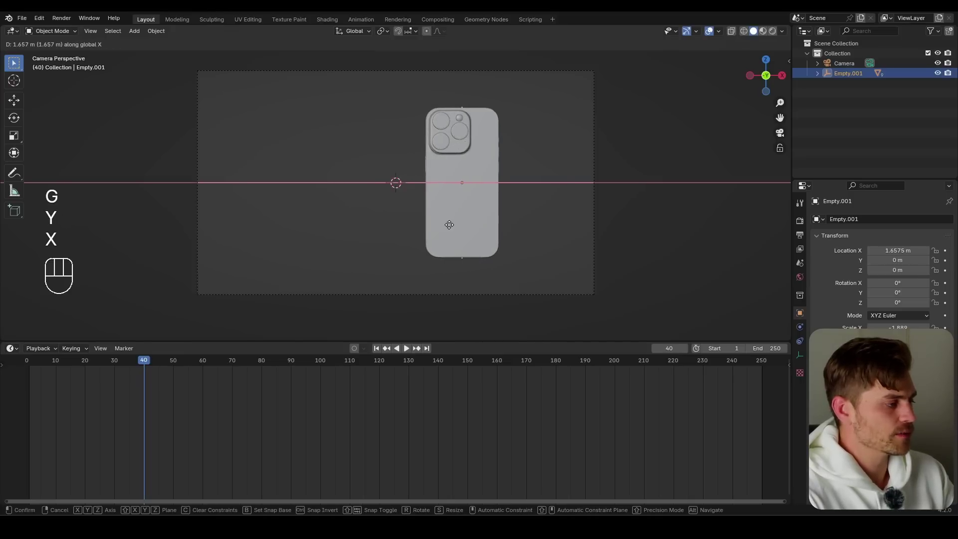
key(i)
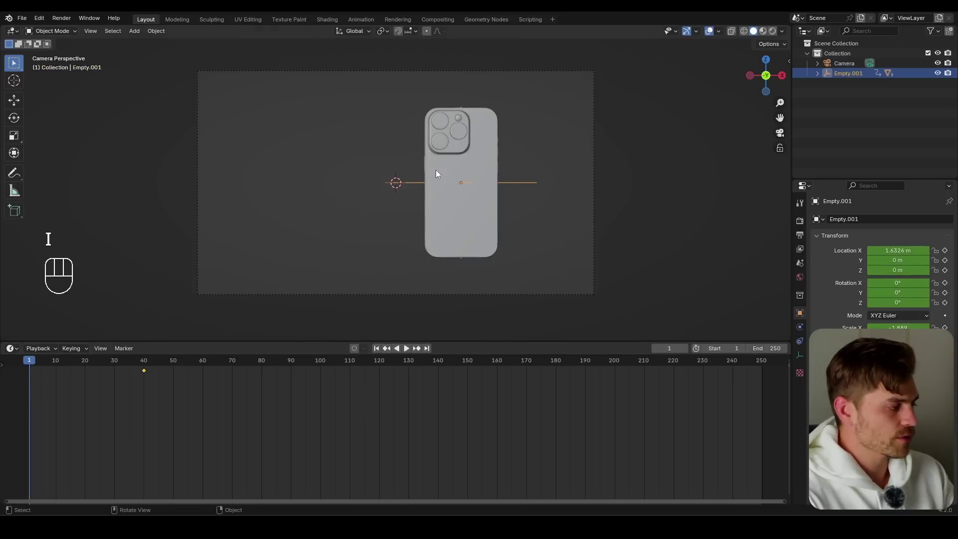
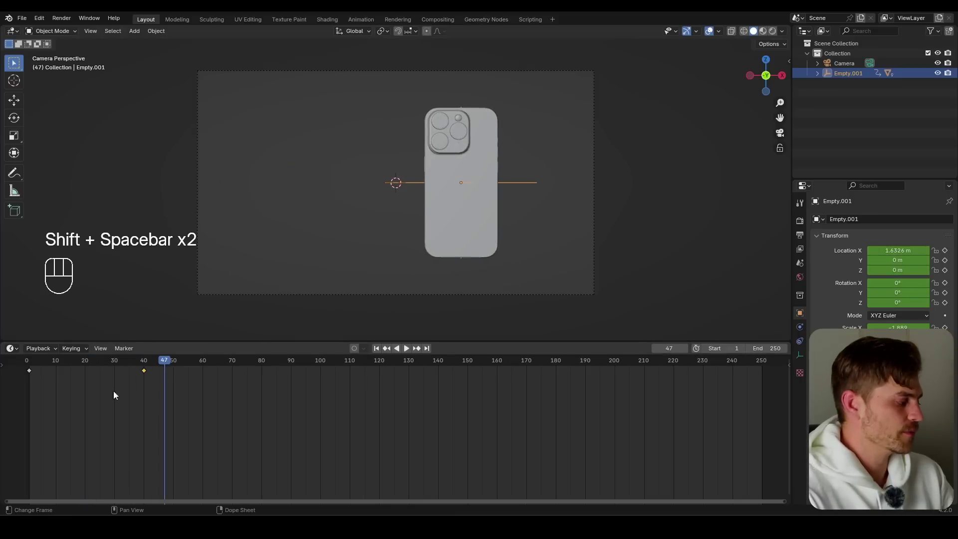
Show the phone's curves in the Graph Editor with the unused channels locked
click(118, 384)
key(ctrl+Tab)
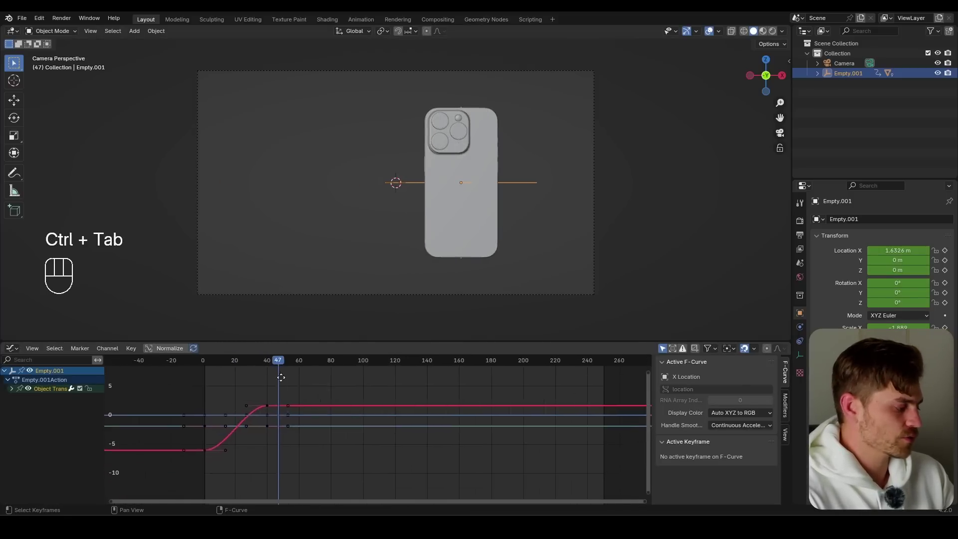
click(14, 392)
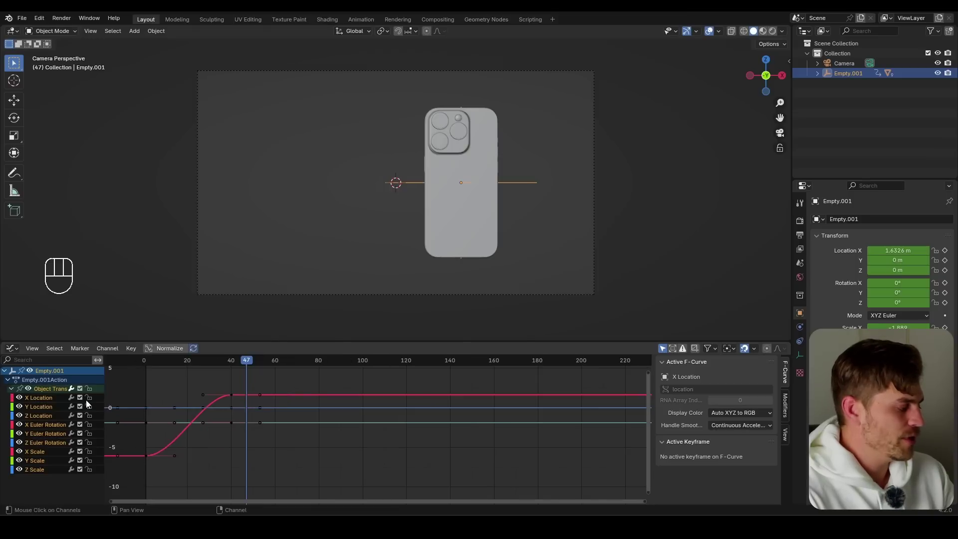
click(94, 392)
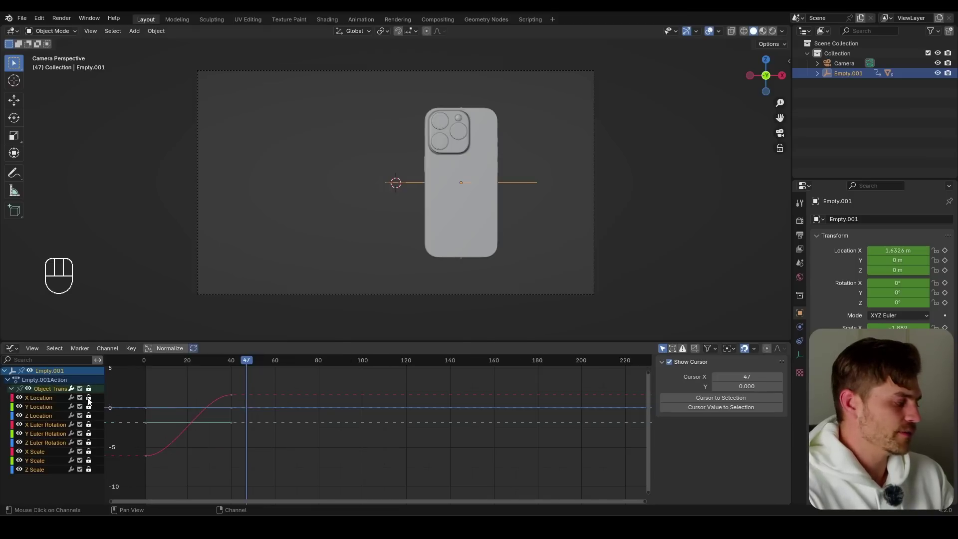
click(91, 401)
click(50, 399)
key(a)
key(KP_Decimal)
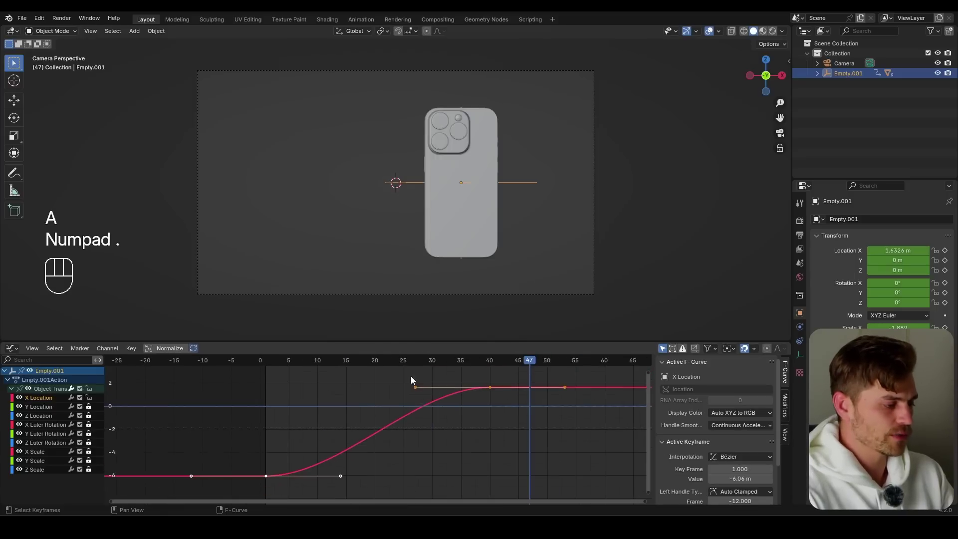
Reshape the X Location curve's handles into an ease-out and review the slide
click(369, 475)
key(g)
click(326, 390)
key(shift+space)
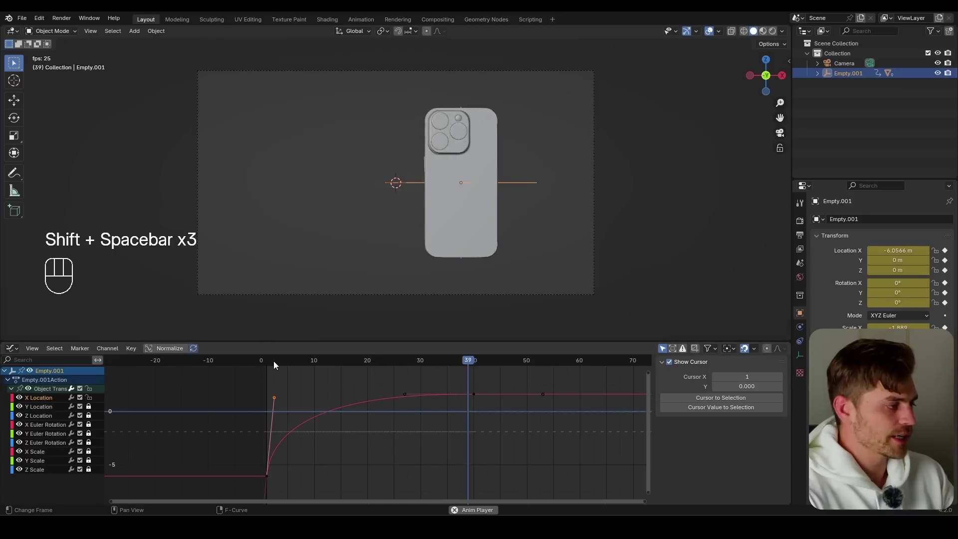
key(ctrl+s)
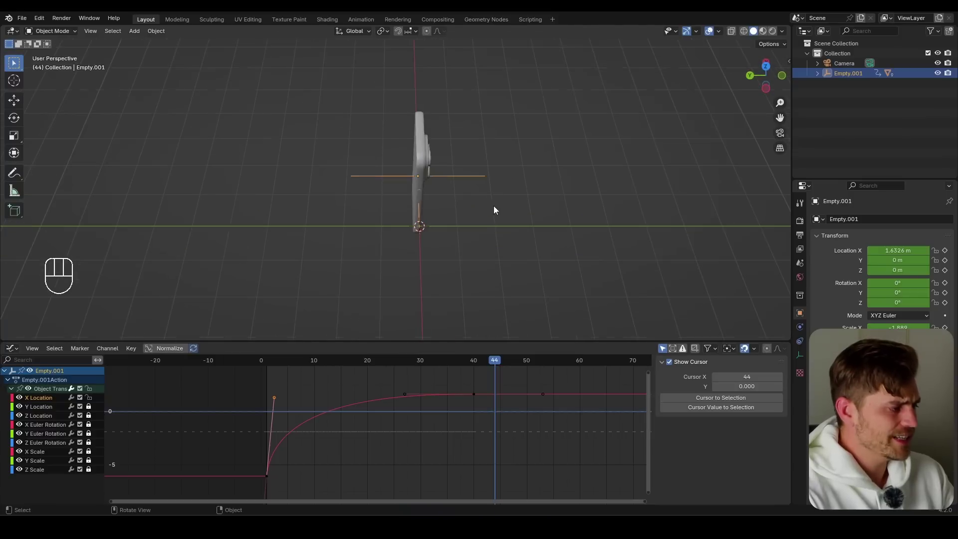
drag(508, 109, 451, 175)
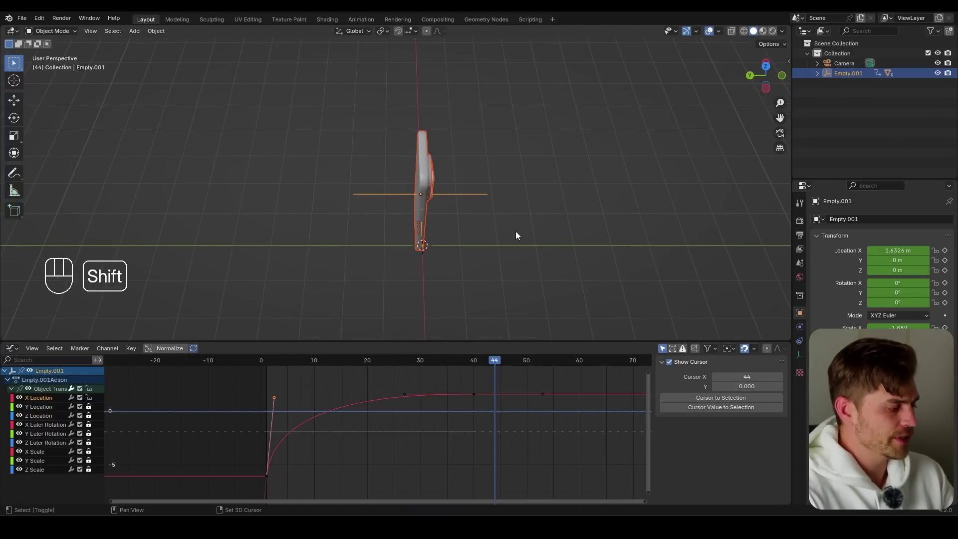
Duplicate the animated phone's empty and offset the copy along Y
click(497, 362)
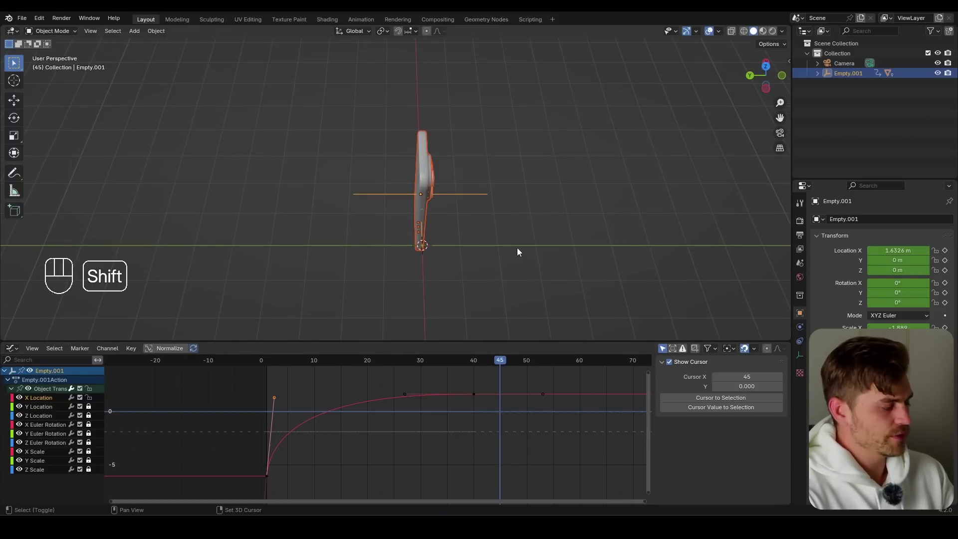
key(y)
key(g)
key(x)
key(ctrl+z)
drag(883, 105, 872, 94)
click(861, 85)
key(g)
key(y)
click(540, 242)
key(x)
key(g)
click(448, 186)
key(KP_0)
Position the second phone along Y and keyframe it at frame 40
key(g)
key(y)
key(x)
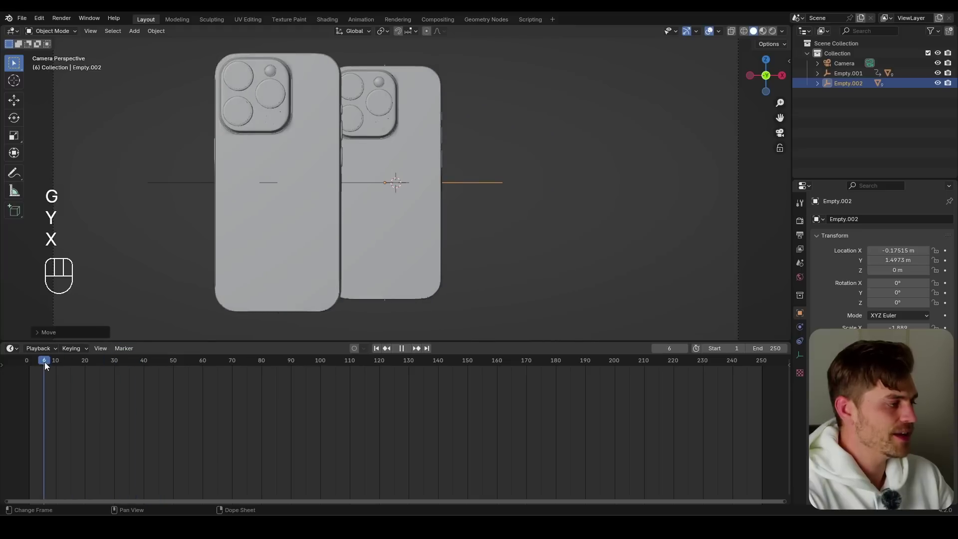
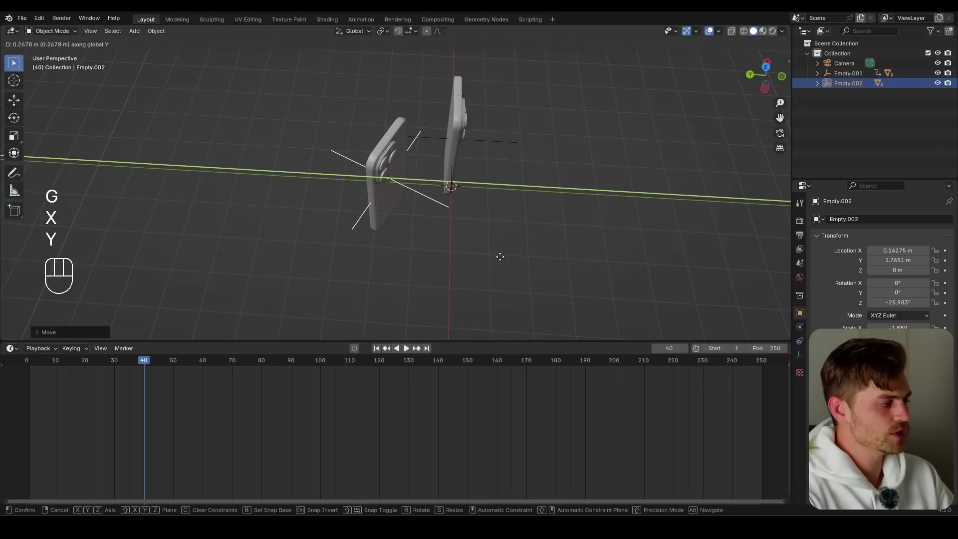
key(KP_0)
key(i)
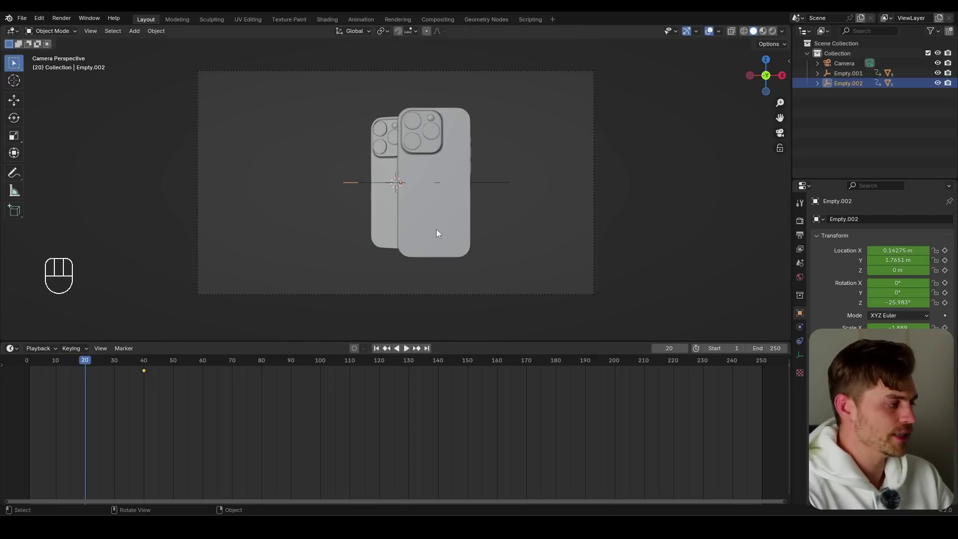
Rotate the second phone about Z to roughly -92° at frame 20 and keyframe the spin
key(r)
key(z)
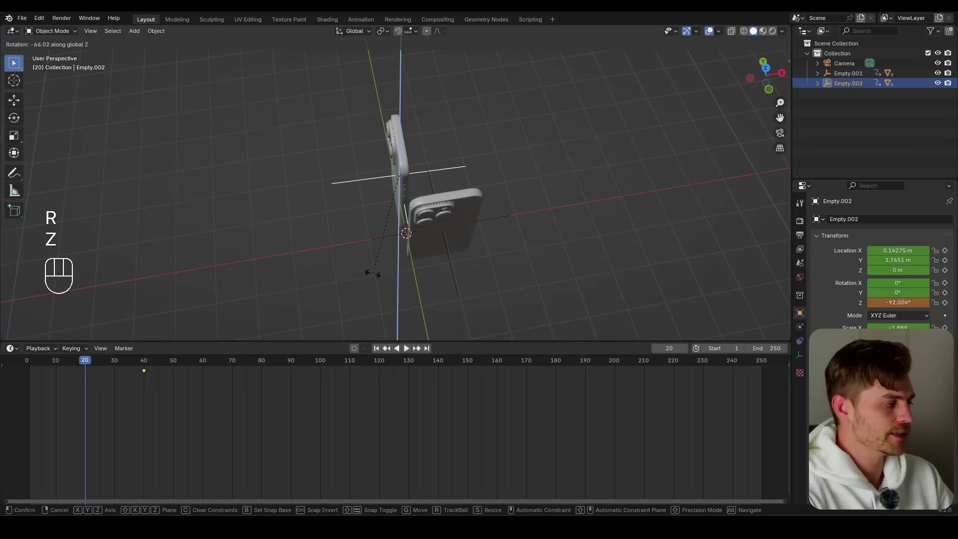
click(376, 277)
key(i)
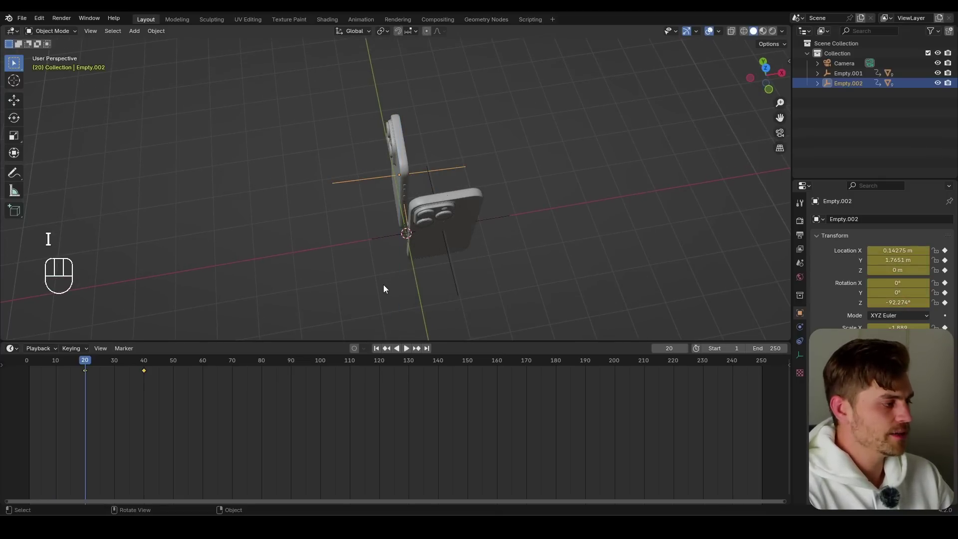
key(shift+space)
click(83, 363)
click(87, 364)
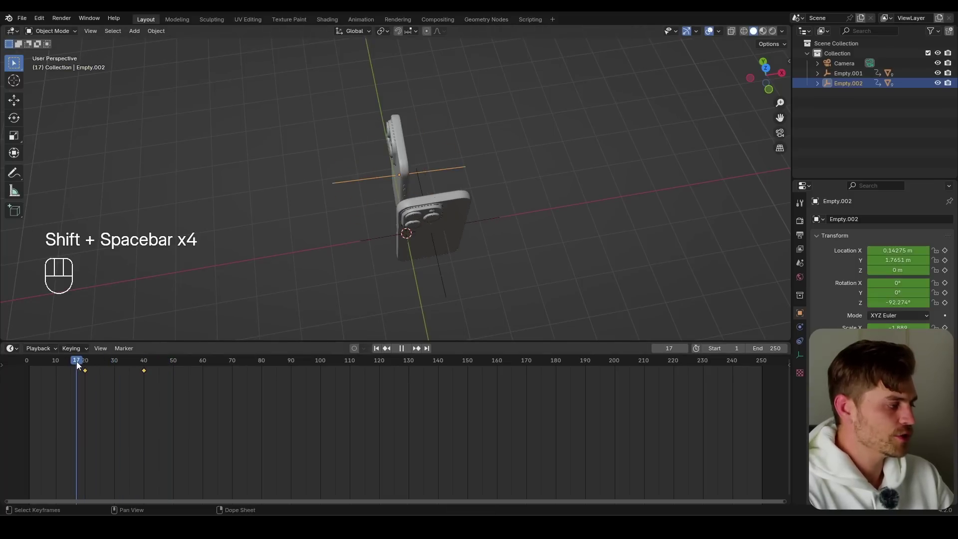
key(KP_0)
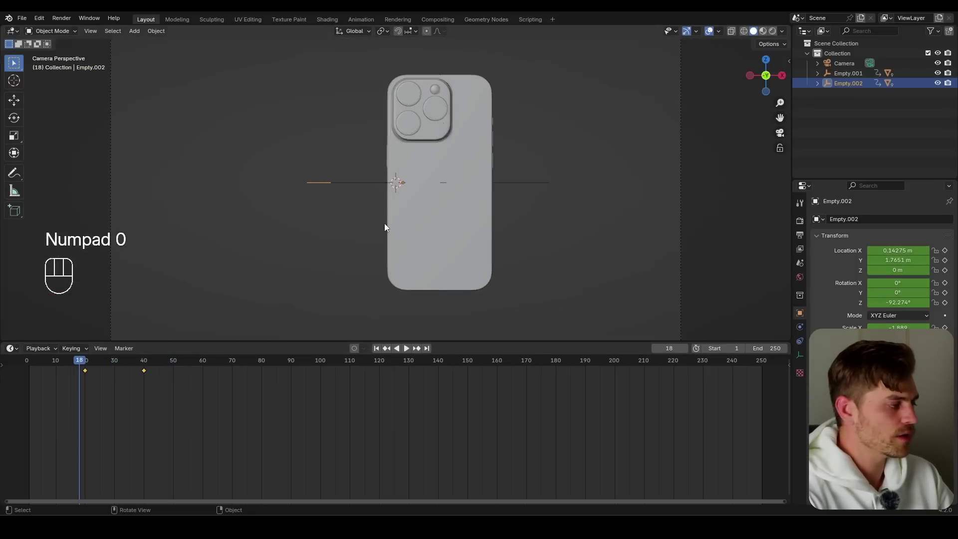
click(81, 365)
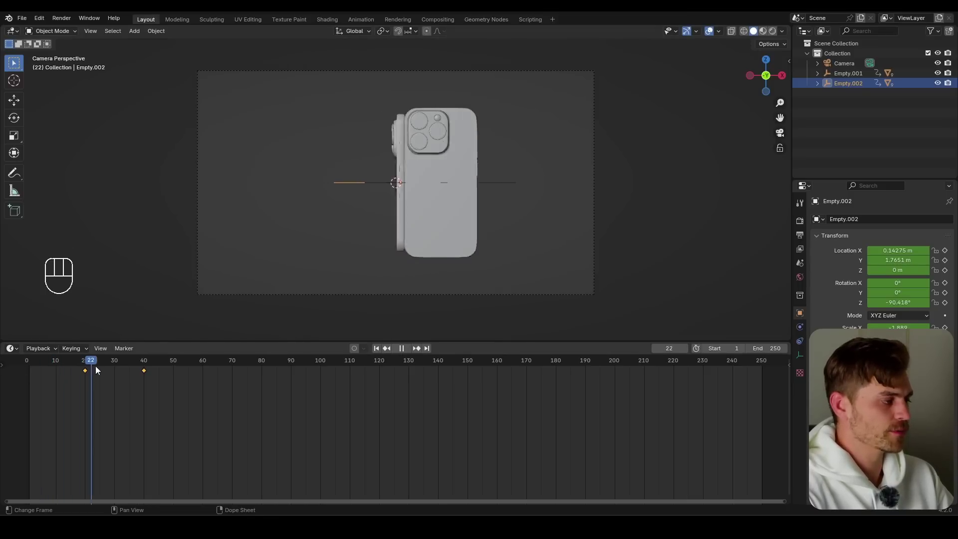
key(shift+space)
click(86, 364)
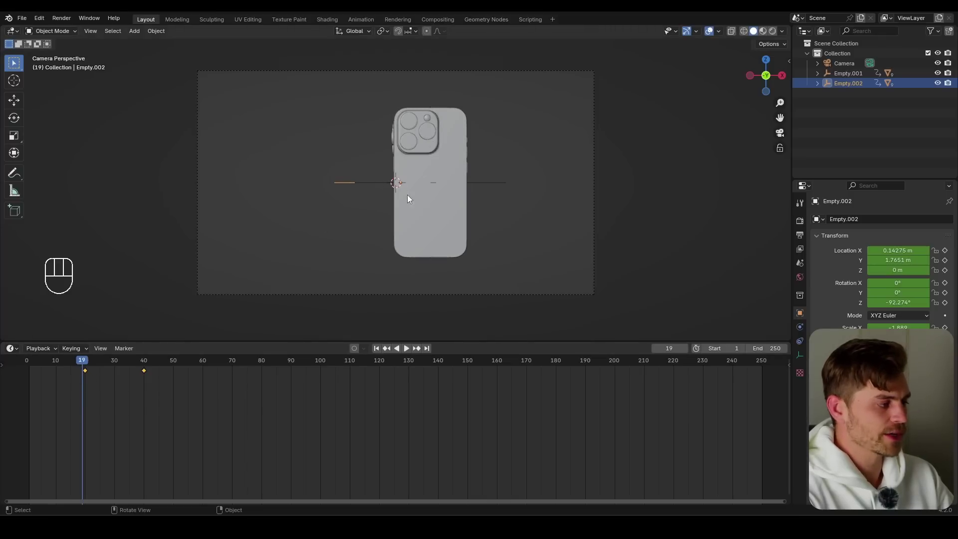
middle_click(431, 203)
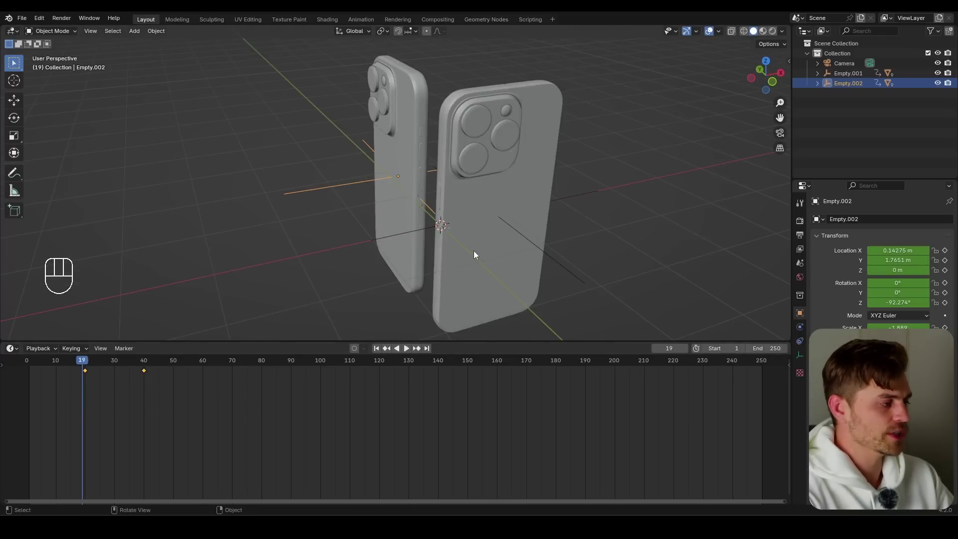
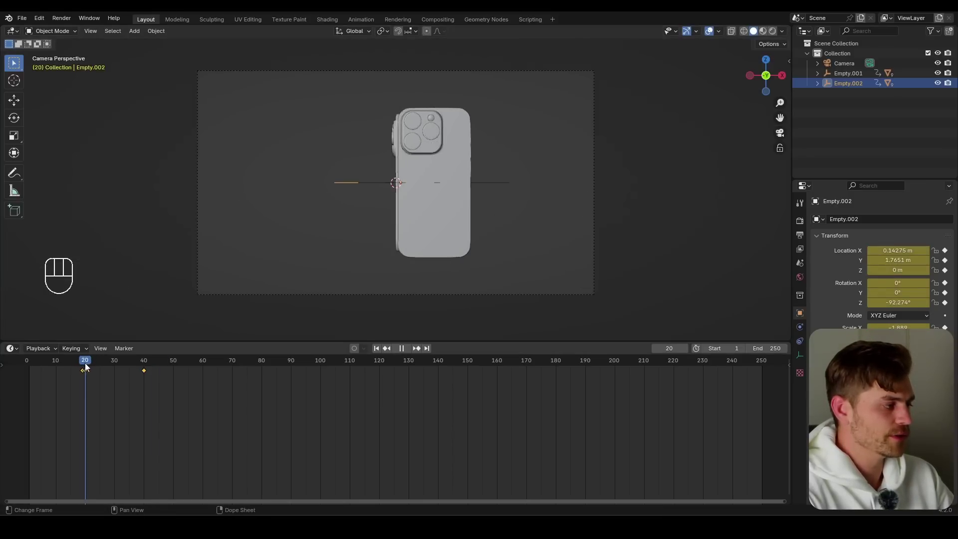
Pull the Z Euler Rotation curve handle so the spin starts sharp and settles slowly
key(KP_0)
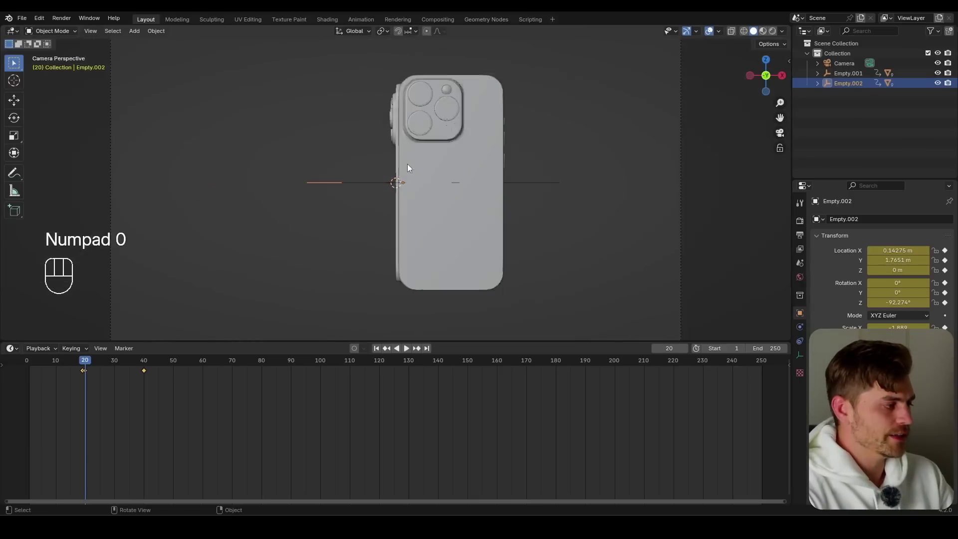
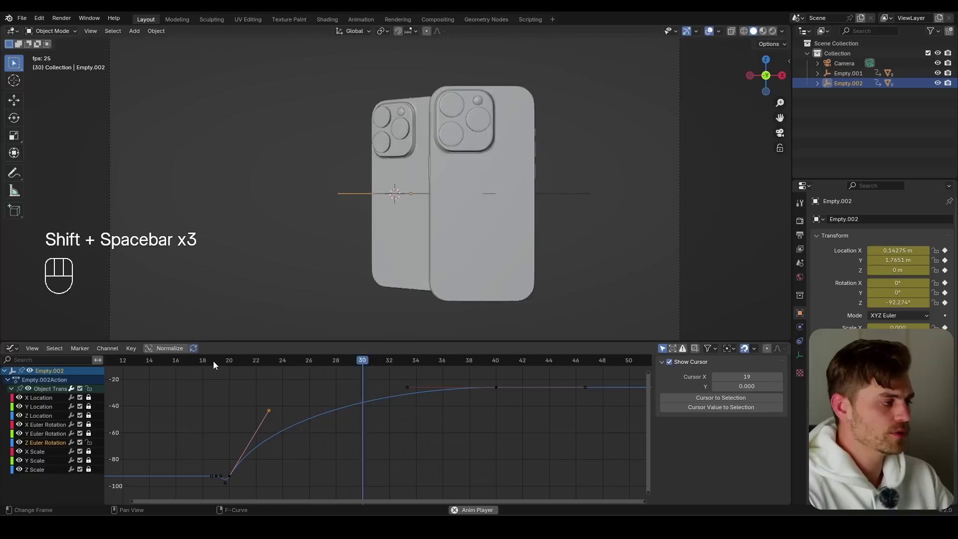
drag(437, 226, 435, 227)
key(ctrl+s)
drag(423, 213, 394, 224)
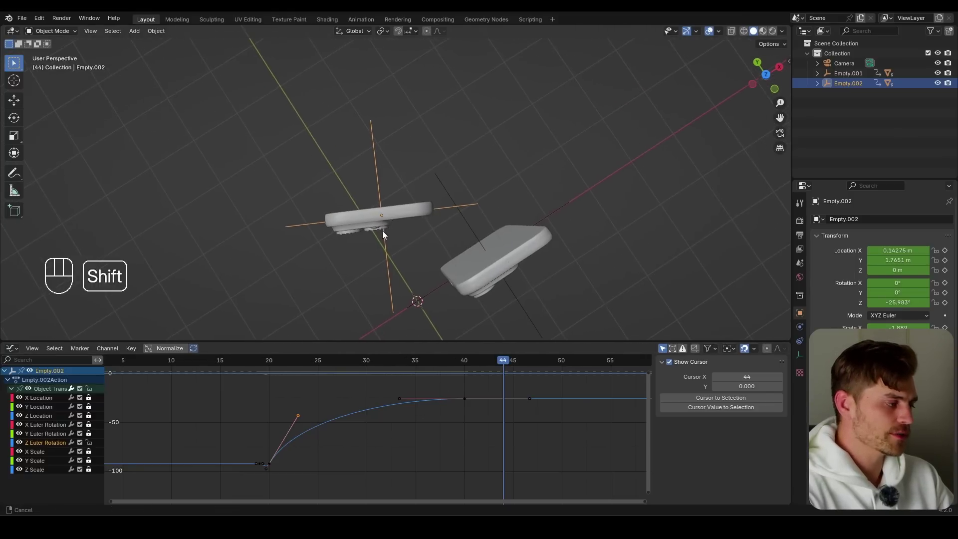
Duplicate the eased second phone's empty to create a third phone in place
drag(418, 162, 377, 207)
drag(350, 266, 396, 110)
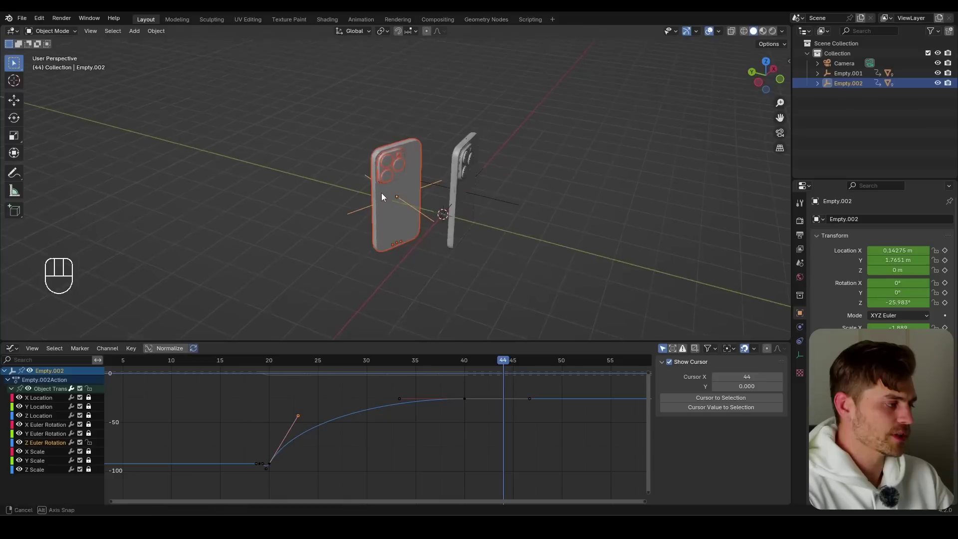
key(shift+d)
drag(418, 242, 790, 328)
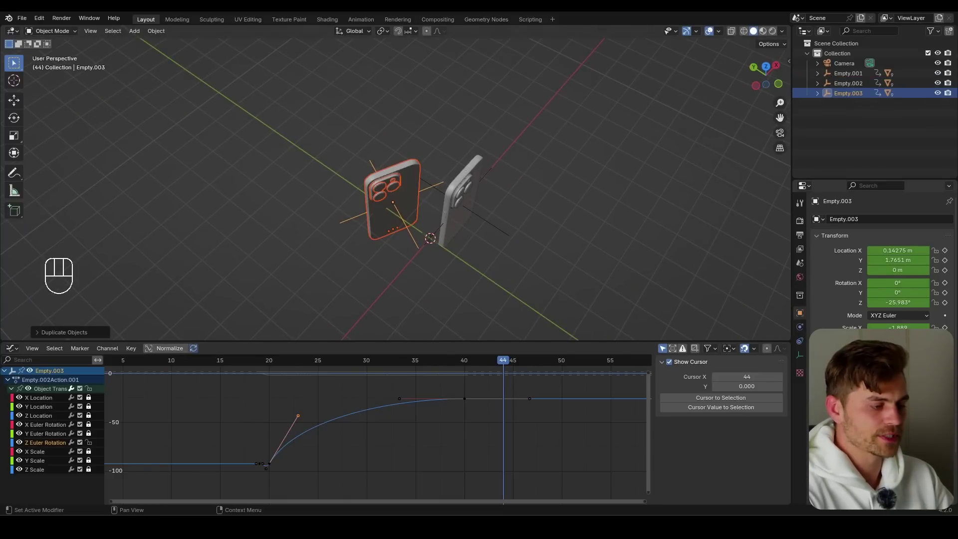
View the third phone through the camera with its 0.17 m delta X offset
key(KP_0)
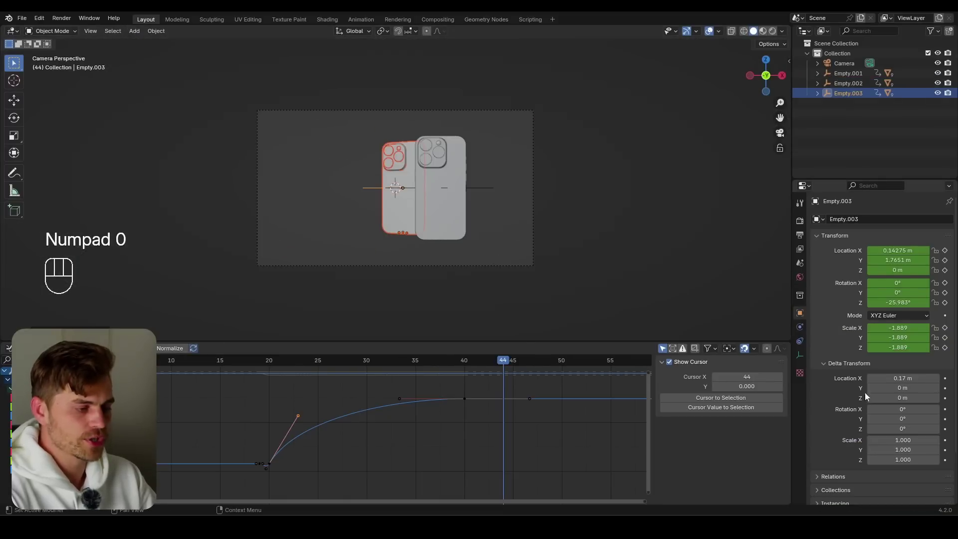
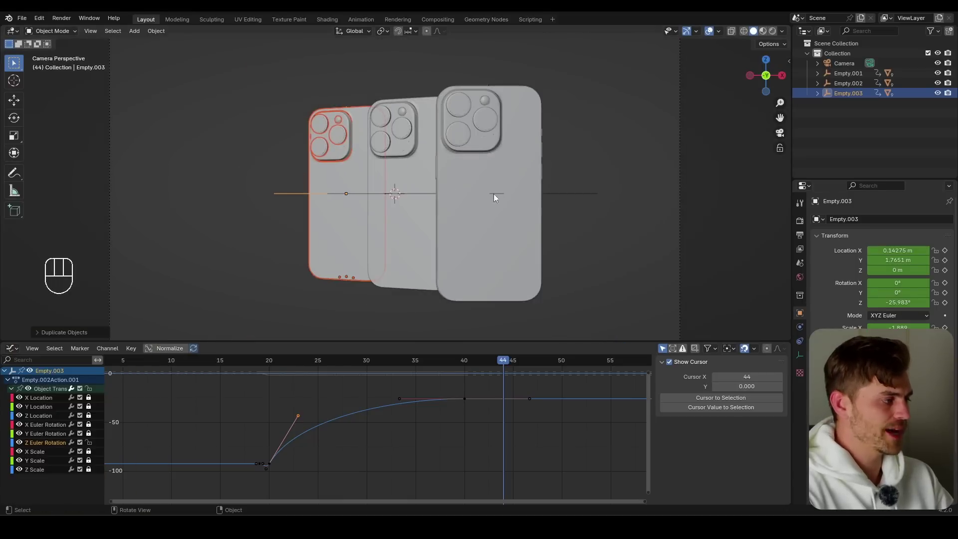
Return to the Timeline and play back to check the third phone's turn
click(95, 392)
drag(95, 392, 298, 420)
key(ctrl+Tab)
click(106, 386)
key(a)
click(285, 362)
key(shift+space)
click(283, 364)
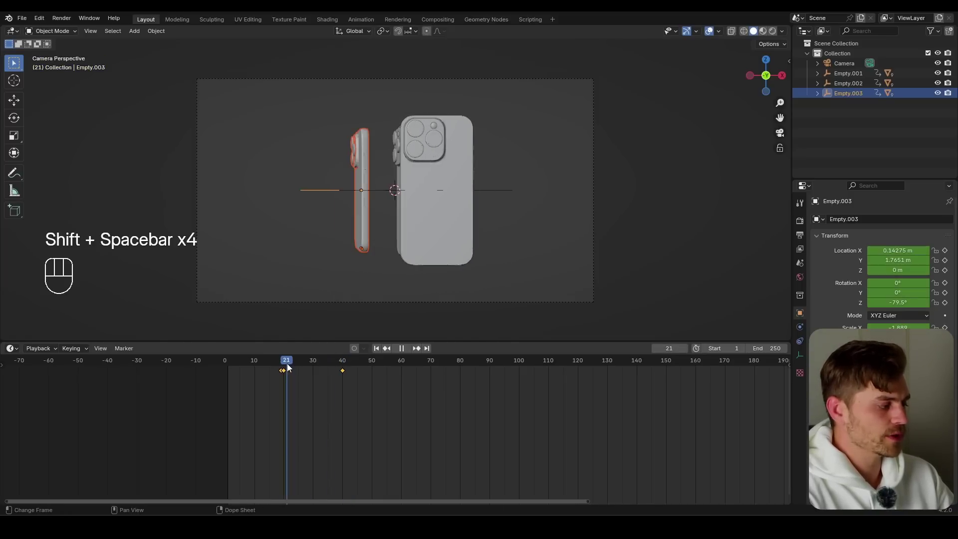
Slide the third phone's rotation keys earlier, to about frames 10–11 and 31
key(g)
drag(271, 383, 265, 365)
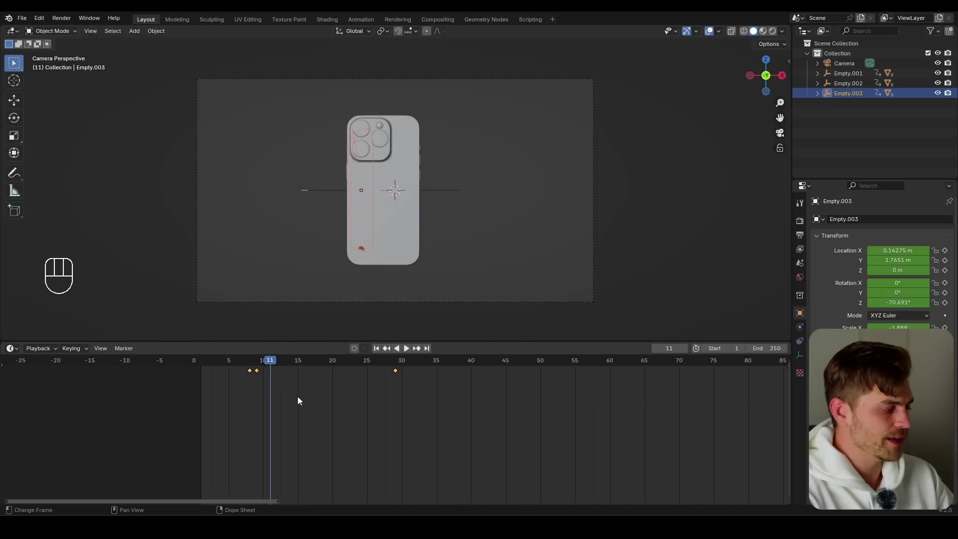
key(g)
drag(252, 389, 168, 363)
key(shift+space)
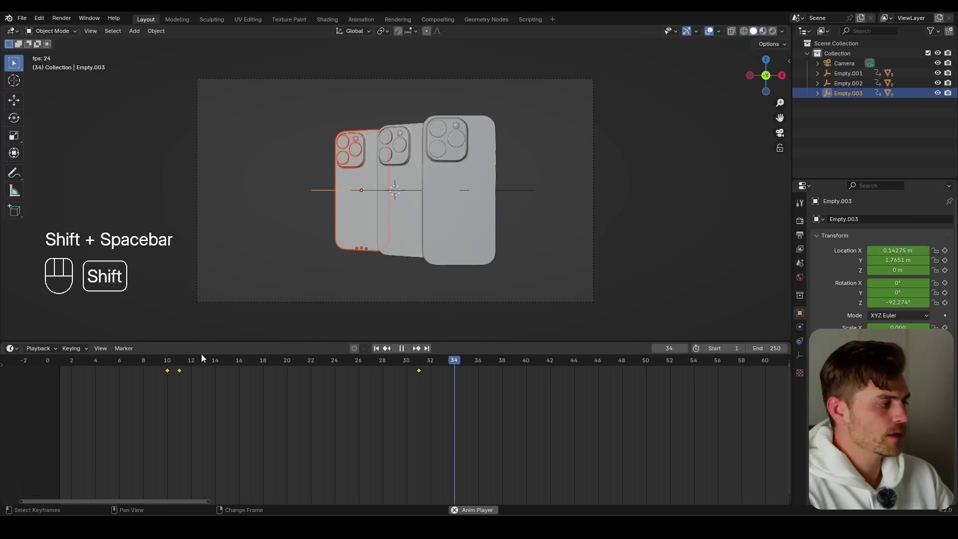
click(167, 361)
key(shift+space)
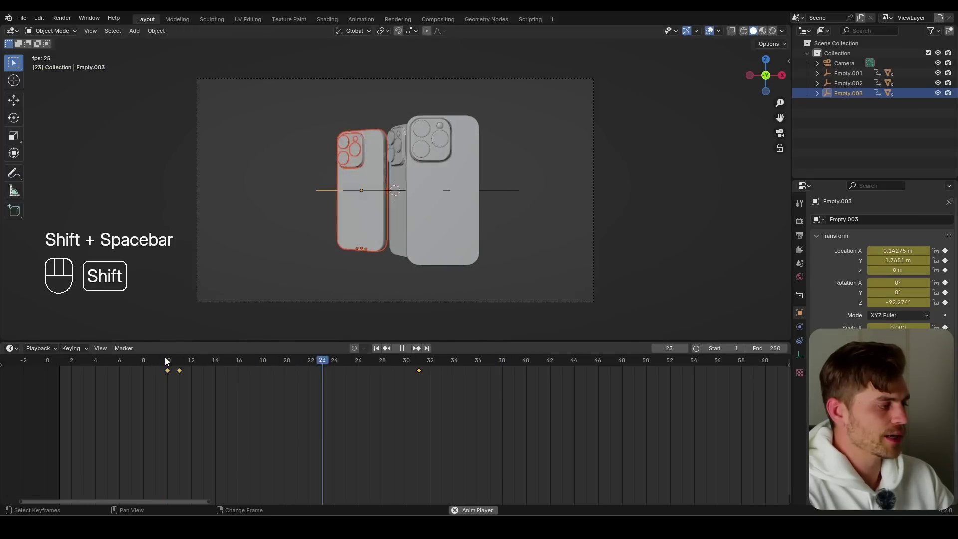
drag(268, 368, 263, 375)
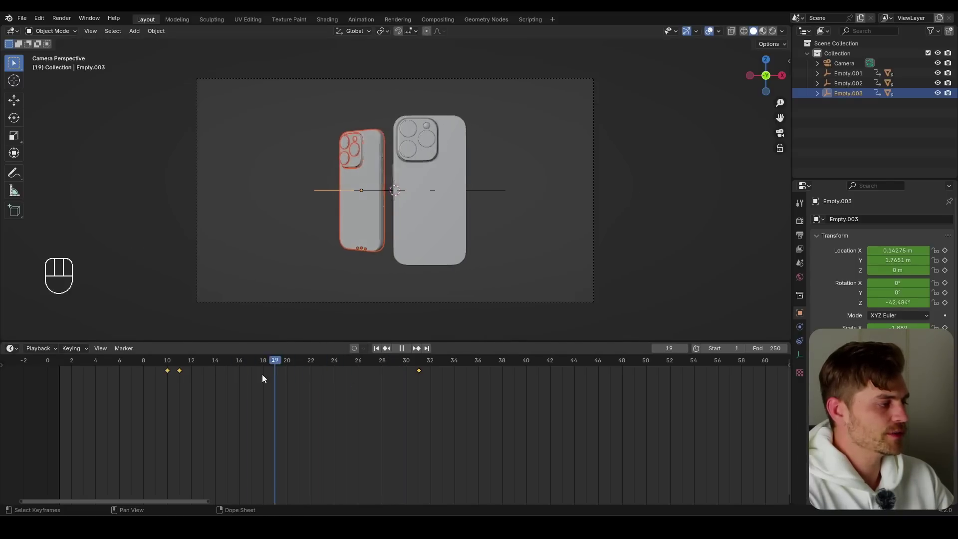
key(shift+space)
Orbit around the staggered fan and select the second phone's empty
drag(456, 198, 263, 358)
drag(263, 358, 311, 365)
click(312, 365)
click(429, 212)
Move the second phone's keyframes about seven frames earlier, to frames 12–13 and 33
double_click(393, 399)
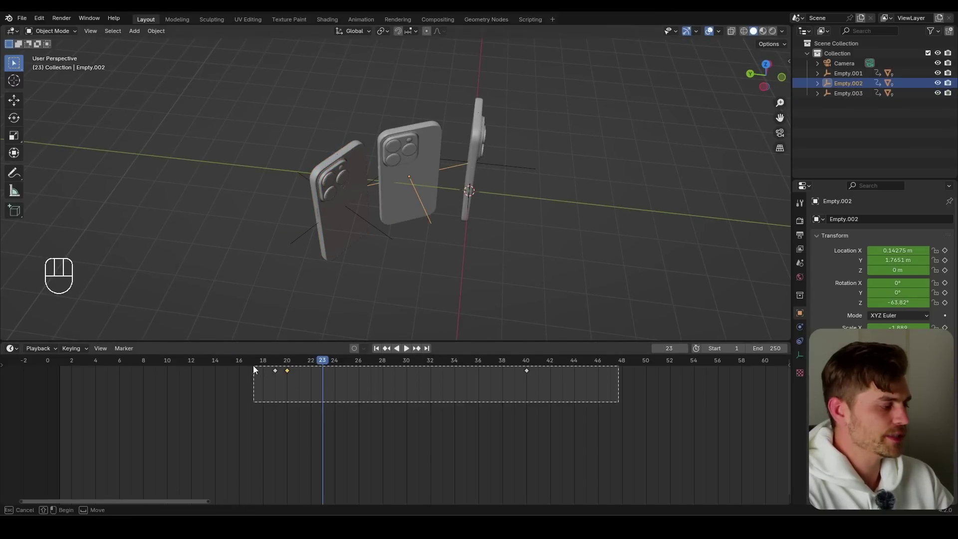
key(g)
key(ctrl+Tab)
click(89, 391)
key(ctrl+Tab)
key(g)
key(KP_0)
click(299, 360)
Fine-tune the keys, play back the tightened fan-out and select the leftmost phone
key(shift+space)
key(g)
drag(223, 397, 160, 364)
key(shift+space)
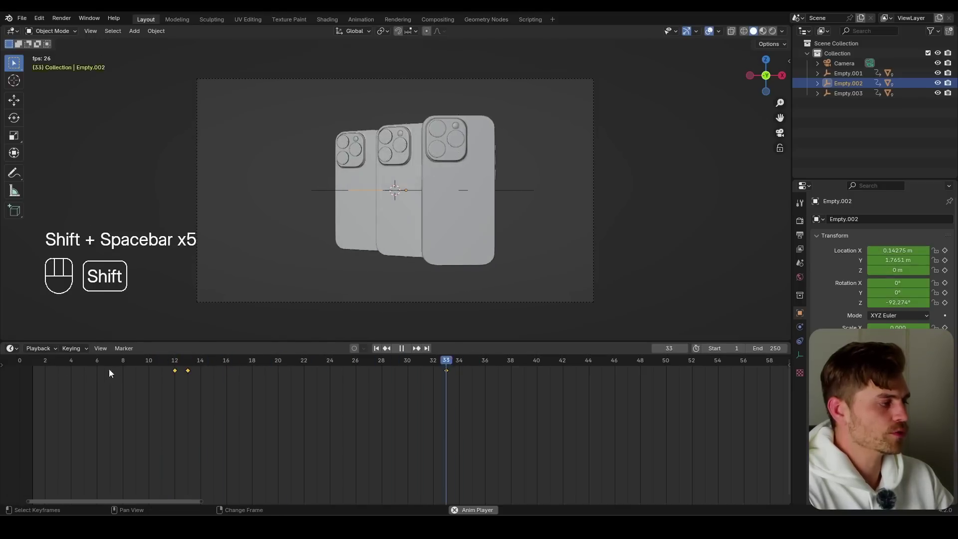
drag(344, 153, 357, 174)
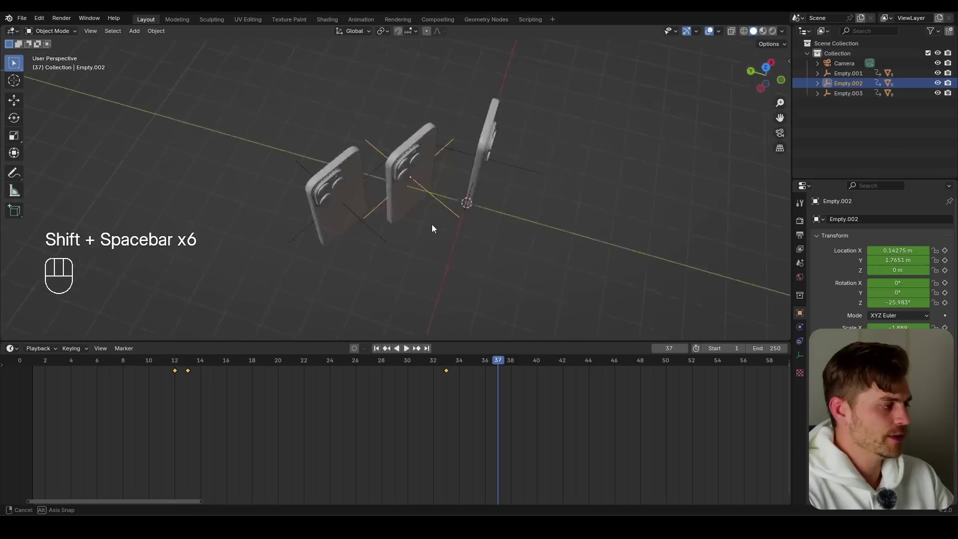
click(394, 207)
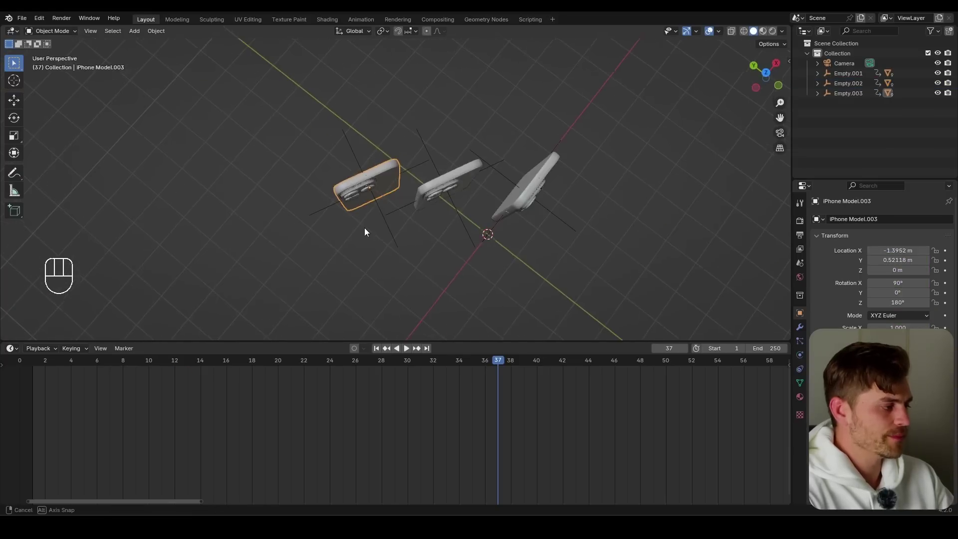
Duplicate the leftmost phone into a fourth one placed further out along delta X
drag(397, 149, 368, 181)
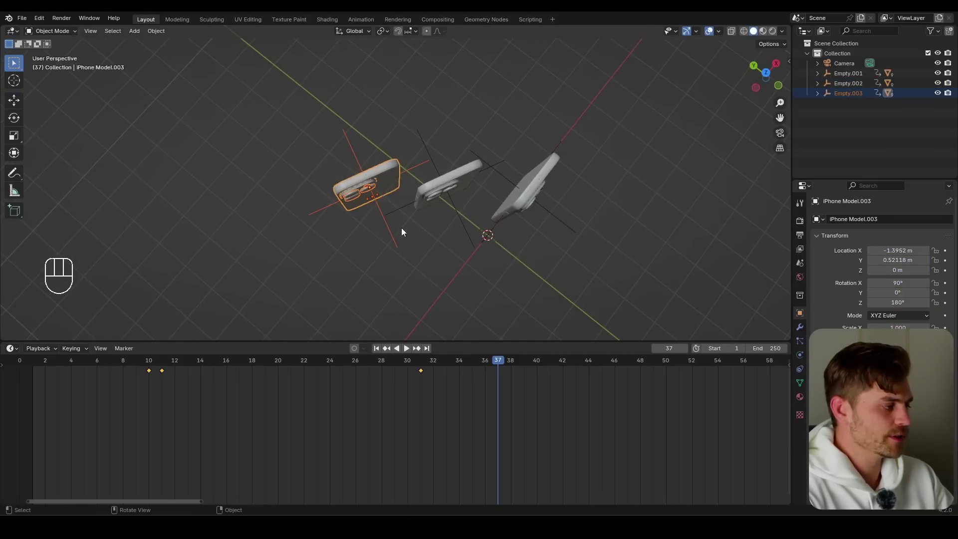
click(413, 227)
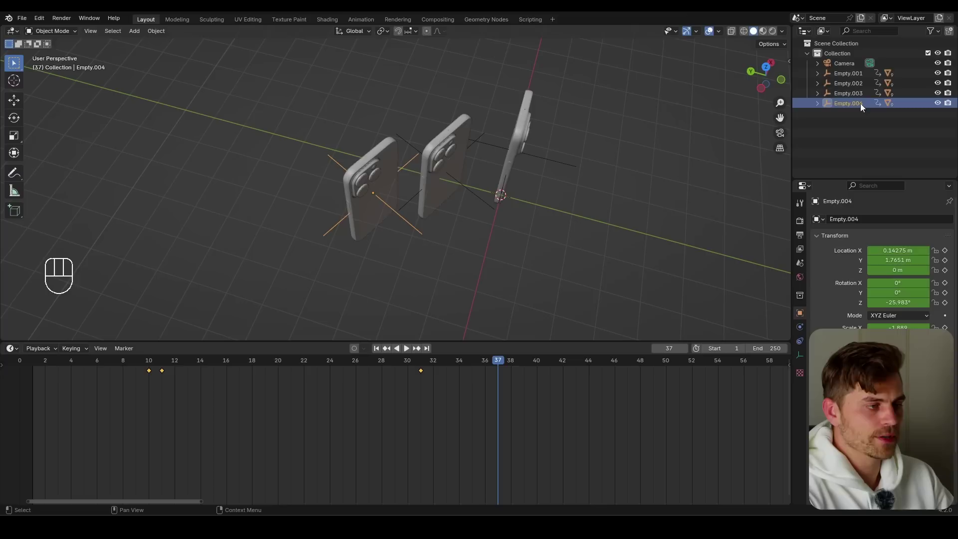
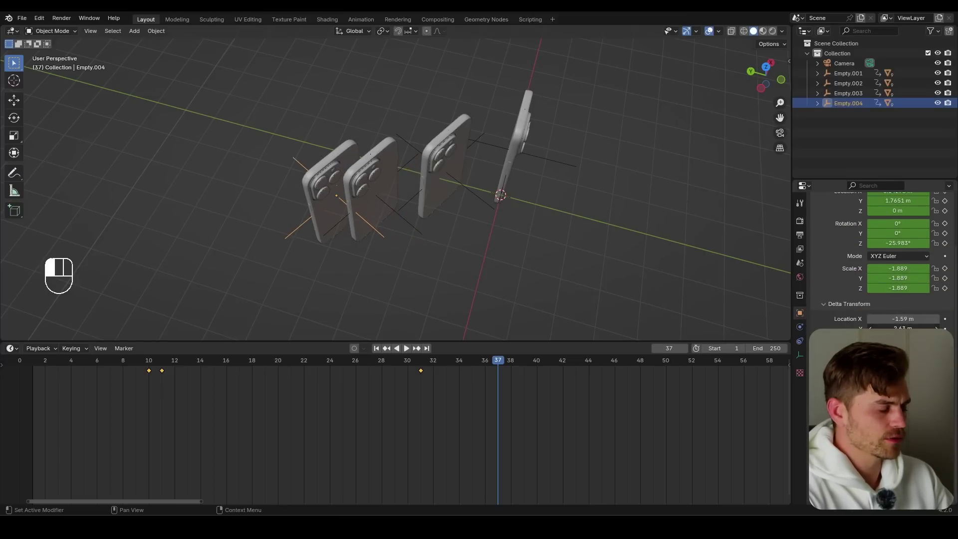
key(KP_0)
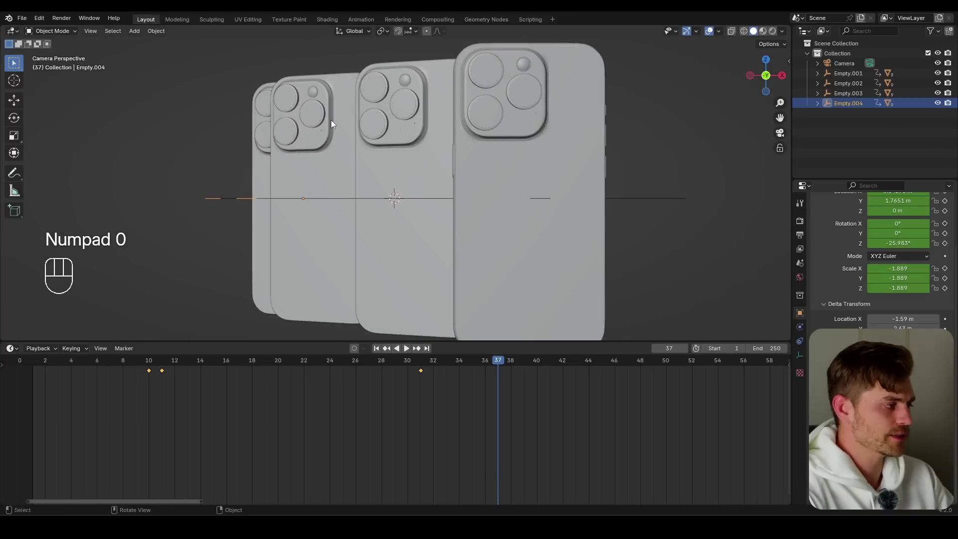
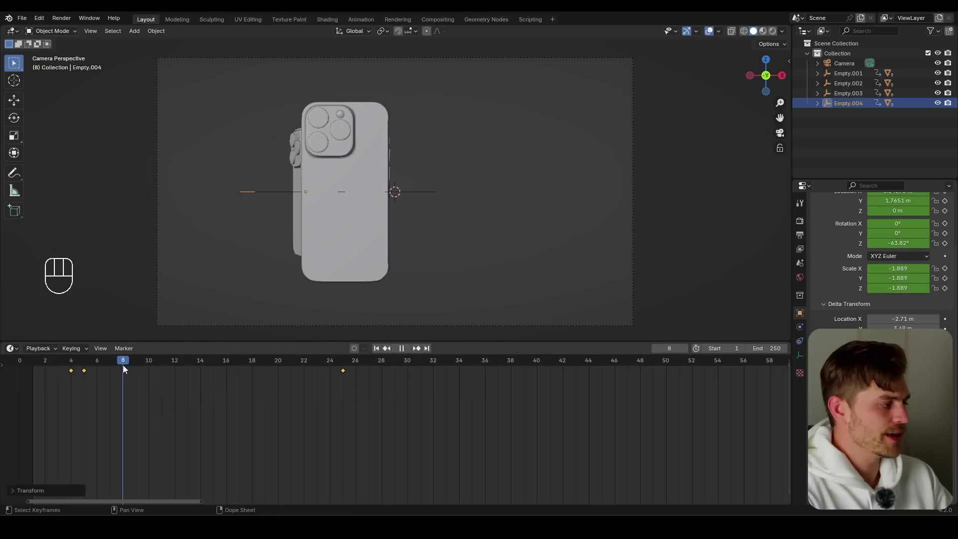
key(g)
Retime the fourth phone's keys to about frames 6–7 and 27 and review through the camera
drag(136, 377, 76, 363)
key(shift+space)
key(KP_0)
click(35, 362)
key(shift+space)
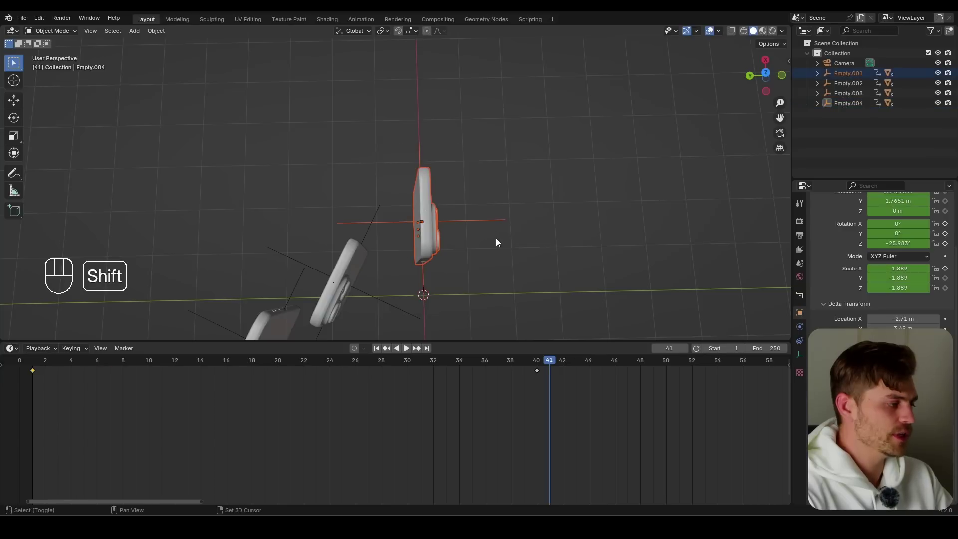
Duplicate Empty.001 into a fifth phone with its delta X offset reset to zero
key(shift+d)
drag(500, 241, 762, 261)
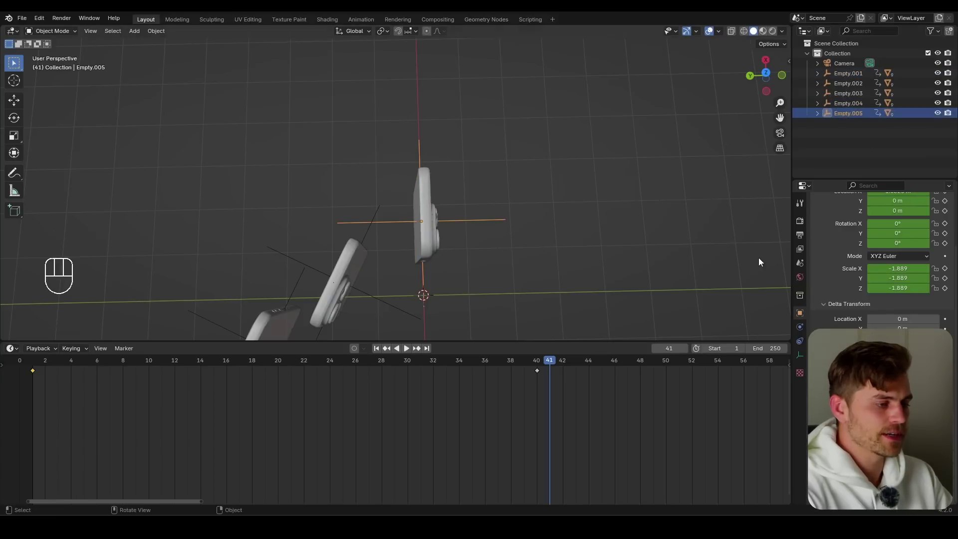
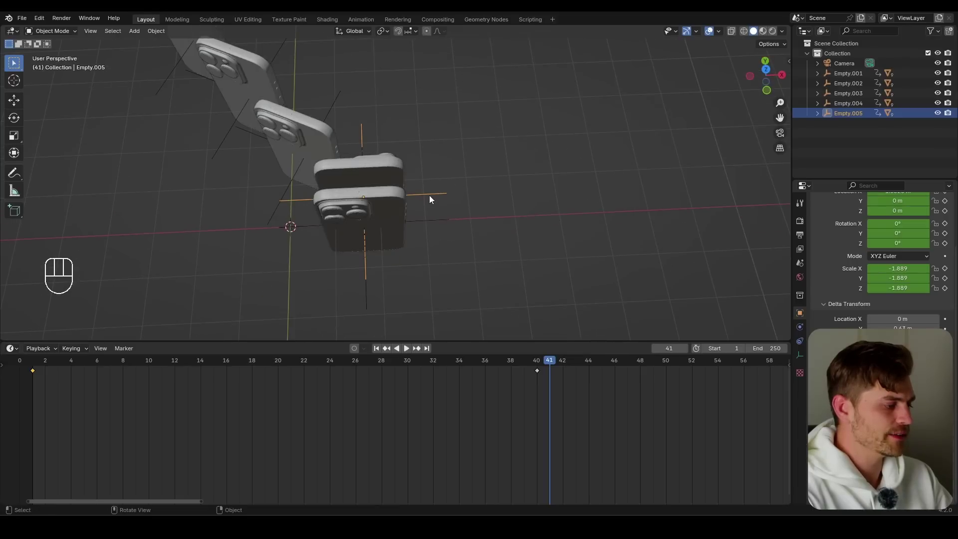
click(482, 394)
key(a)
key(x)
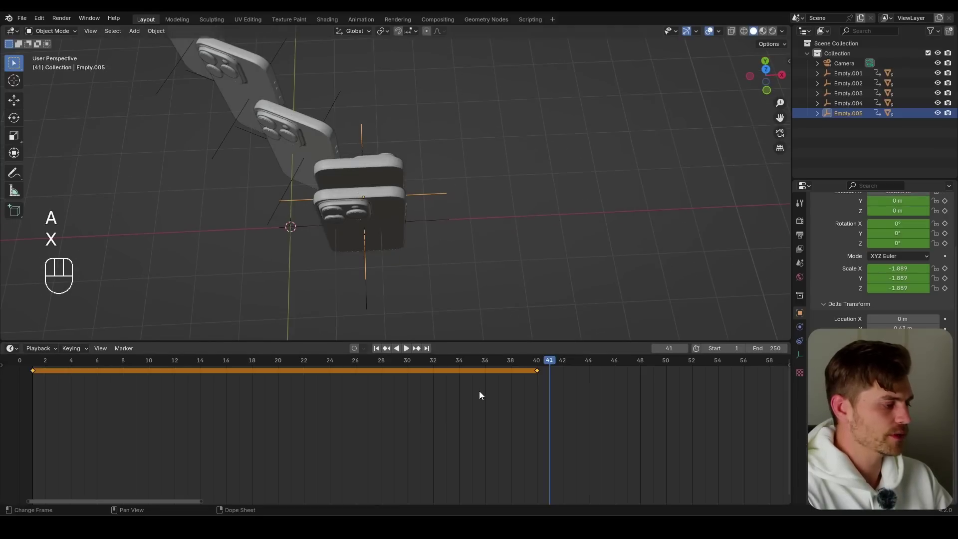
Delete all of the fifth phone's keyframes in the Timeline
key(ctrl+Tab)
click(87, 392)
key(Tab)
key(ctrl+q)
Keyframe the fifth phone tucked behind the front phone at frame 19
key(a)
key(x)
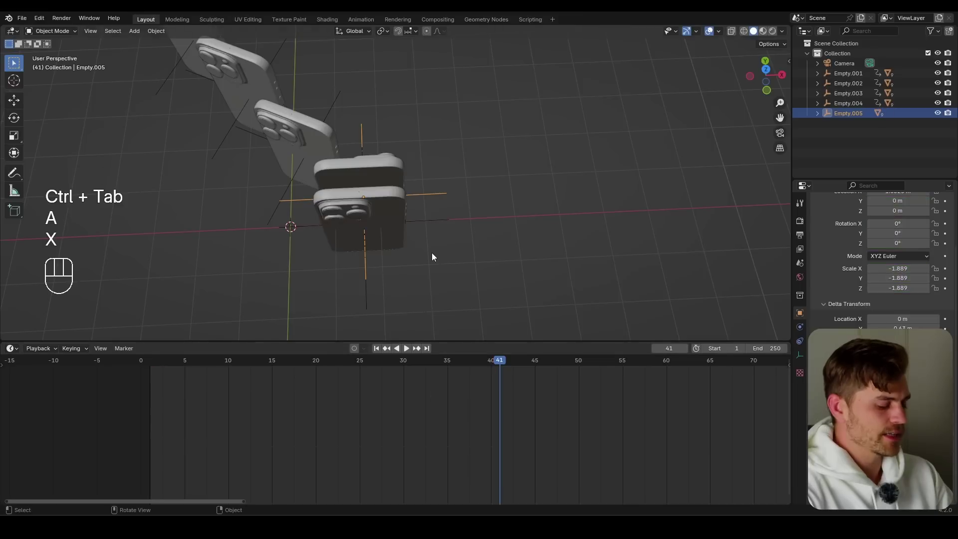
key(KP_0)
click(495, 366)
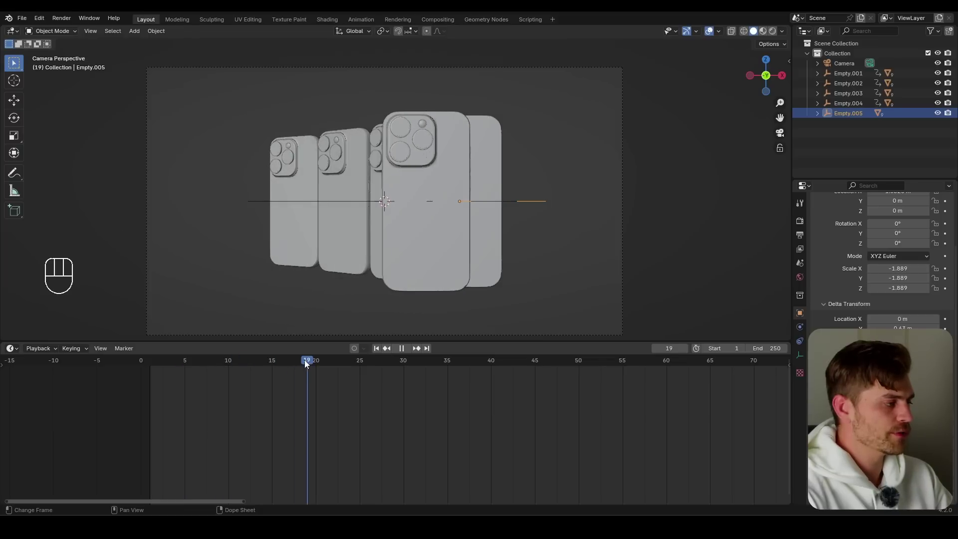
middle_click(502, 133)
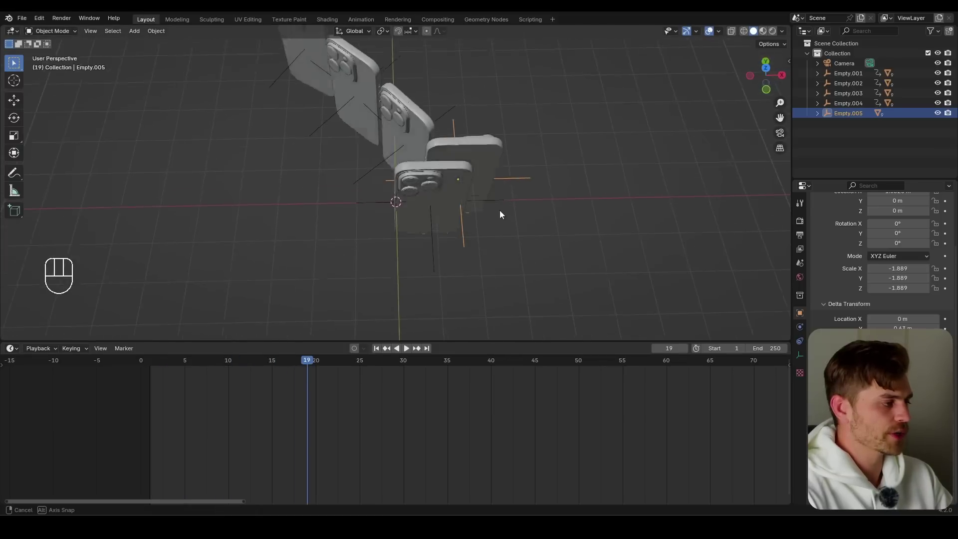
key(g)
key(x)
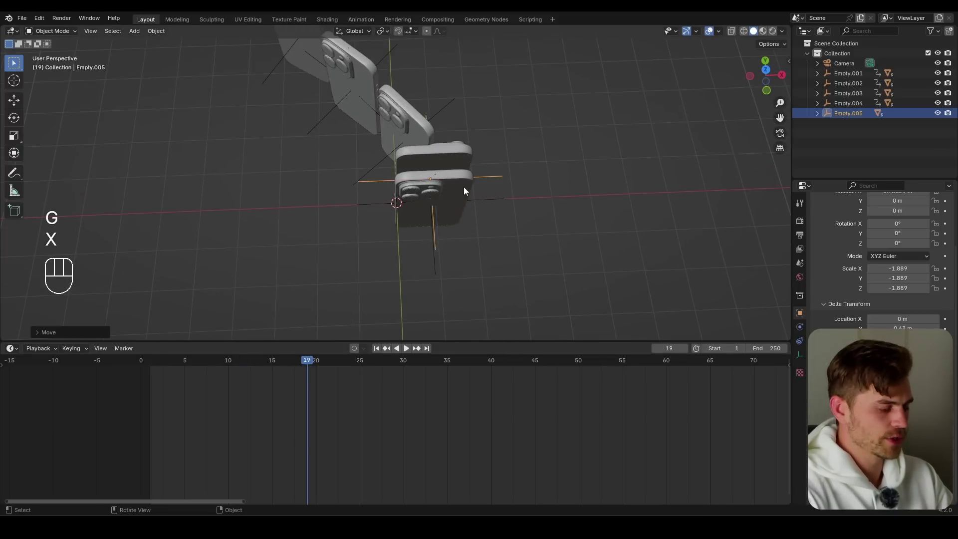
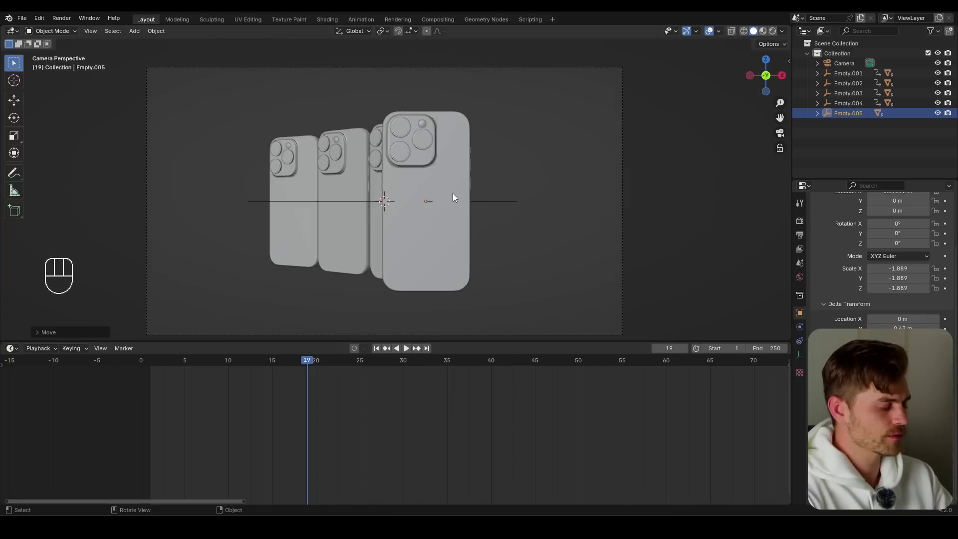
key(i)
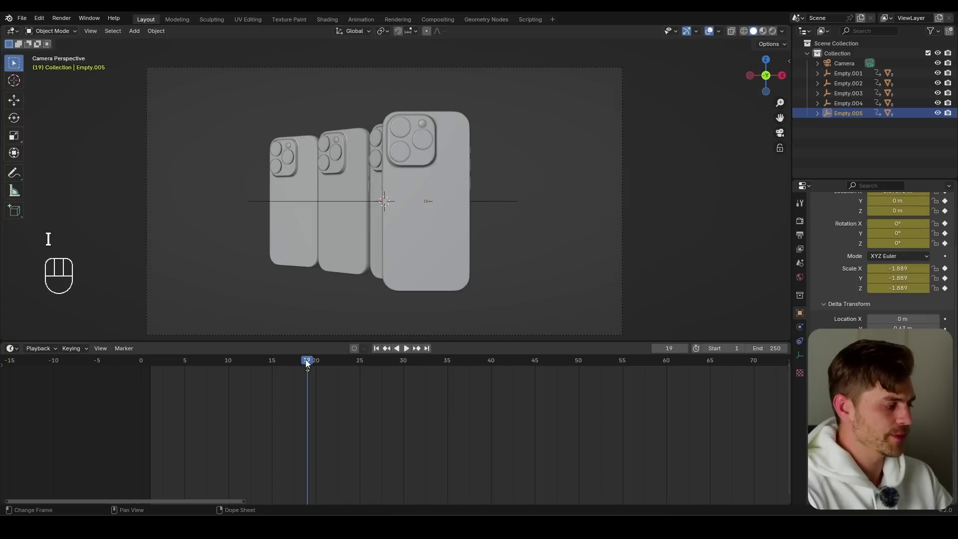
Slide the fifth phone about 2.15 m along X at frame 40, keyframe it and preview
click(313, 361)
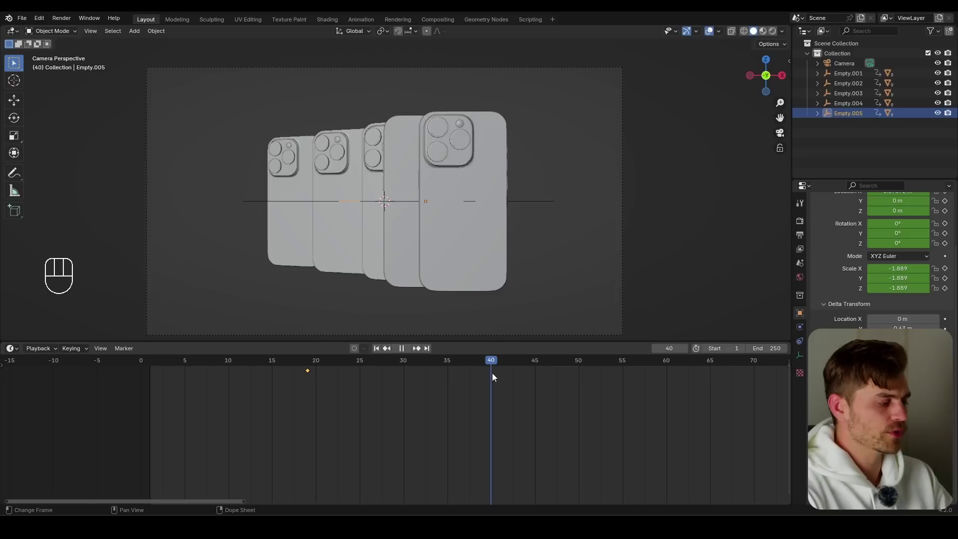
key(g)
key(x)
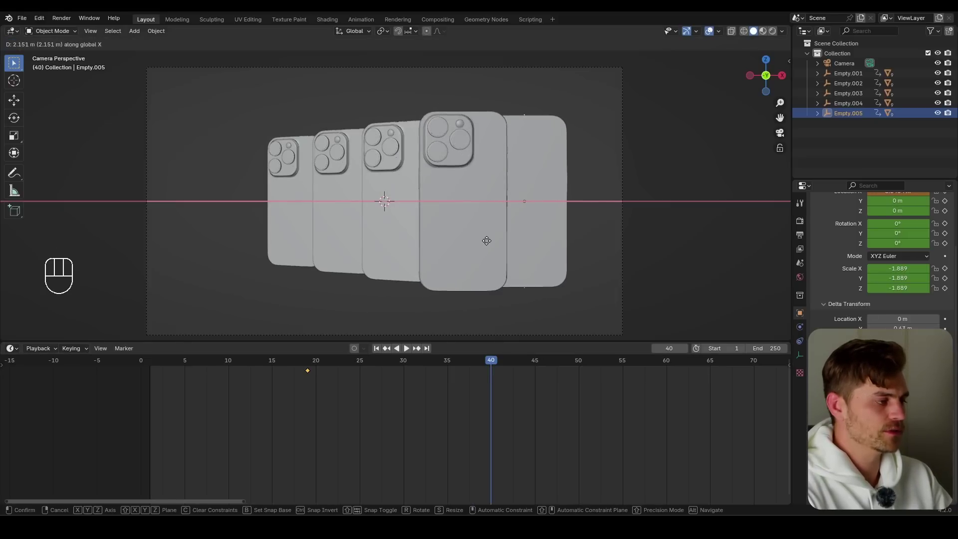
key(i)
click(484, 364)
key(shift+space)
click(305, 363)
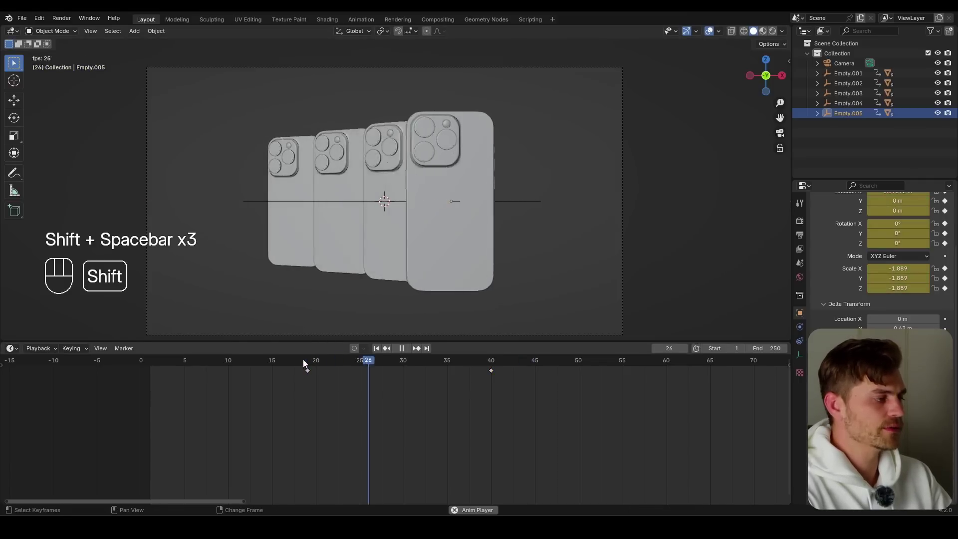
In the Graph Editor, steepen the X Location curve's start so the last phone's slide eases out
key(ctrl+Tab)
click(17, 391)
click(88, 394)
click(92, 399)
click(58, 404)
key(a)
key(KP_Decimal)
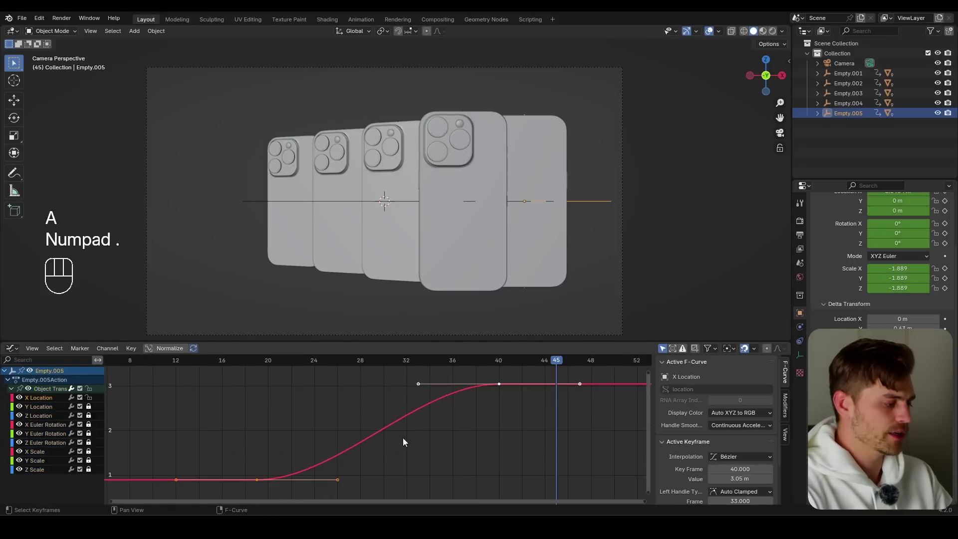
drag(377, 460, 339, 485)
key(g)
drag(382, 369, 270, 363)
key(shift+space)
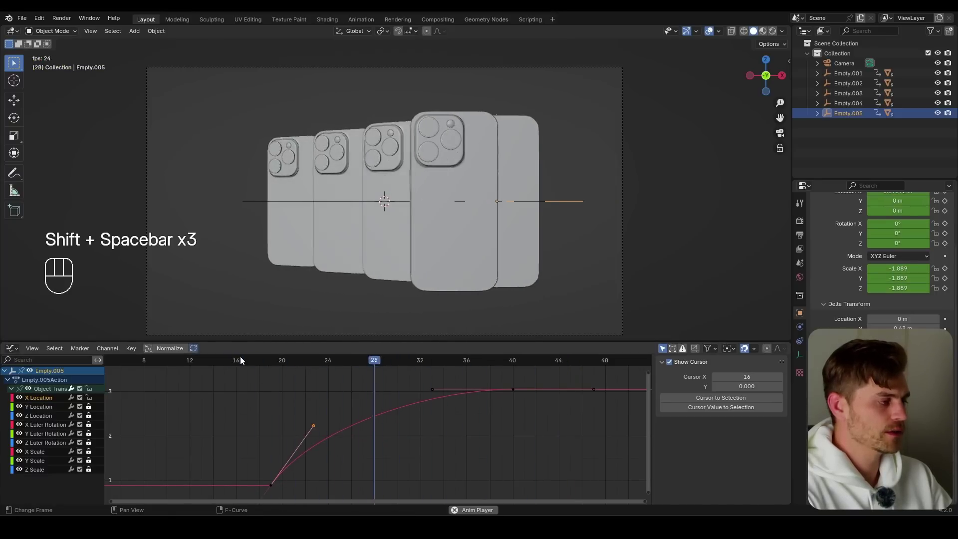
click(184, 363)
Scale Empty.005 to 0 at frame 18, keyframe it, and play back the pop-in
key(ctrl+Tab)
click(93, 395)
key(ctrl+Tab)
click(310, 365)
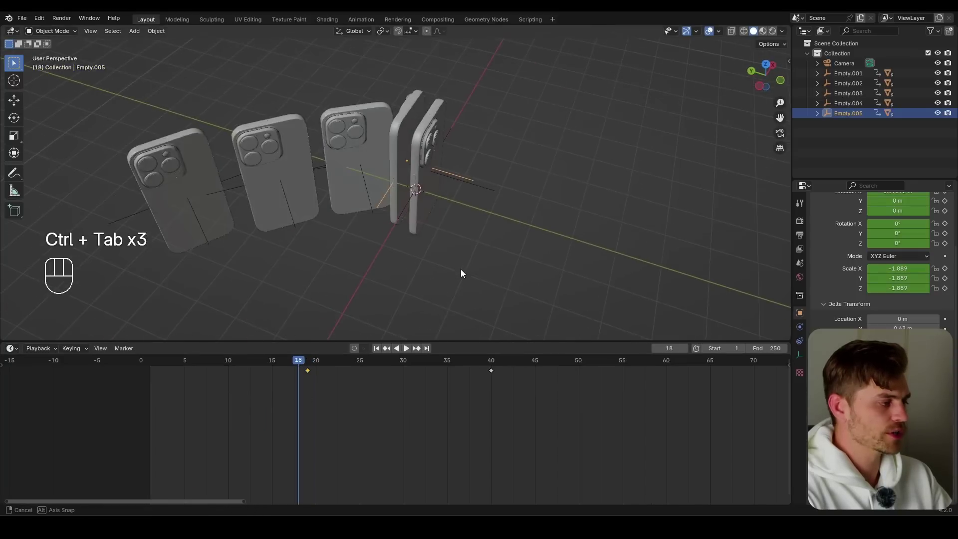
key(s)
key(0)
key(i)
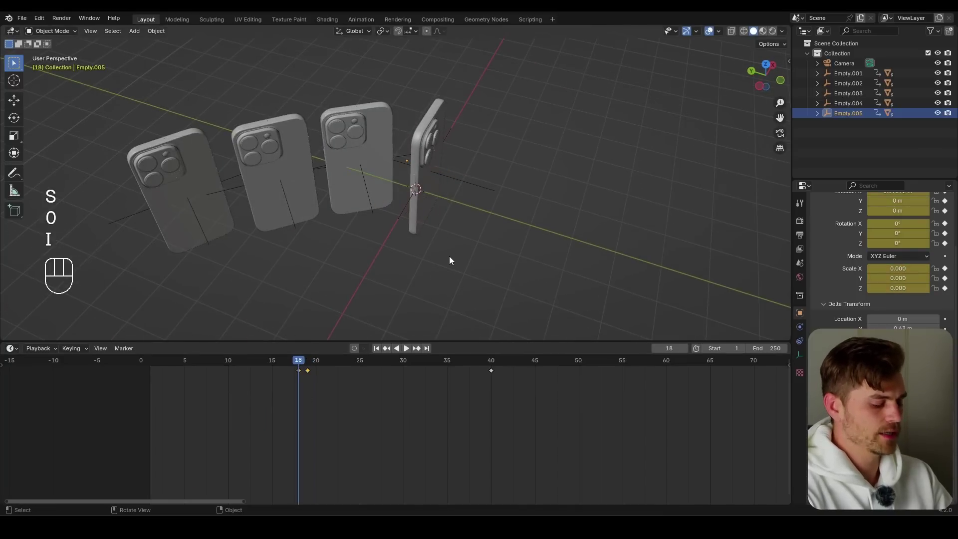
key(KP_0)
key(shift+space)
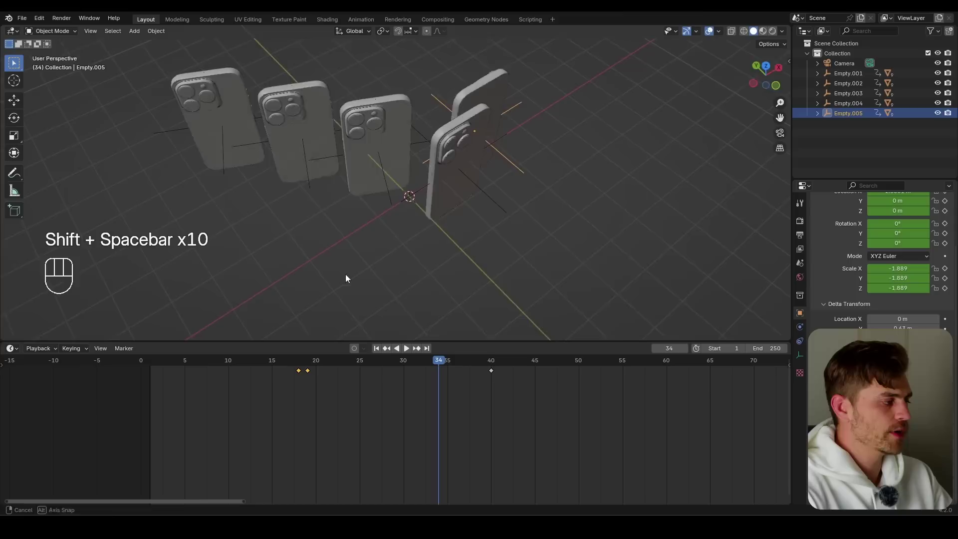
Select the other phones' keyframes in the Dope Sheet and shift them earlier to stagger the pop-in
click(496, 402)
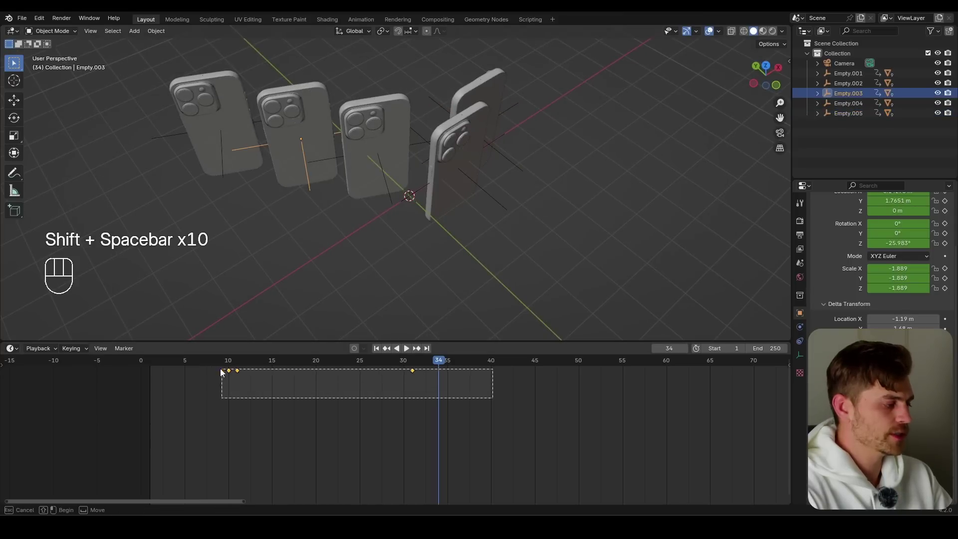
click(389, 184)
click(502, 407)
click(488, 406)
key(g)
click(210, 362)
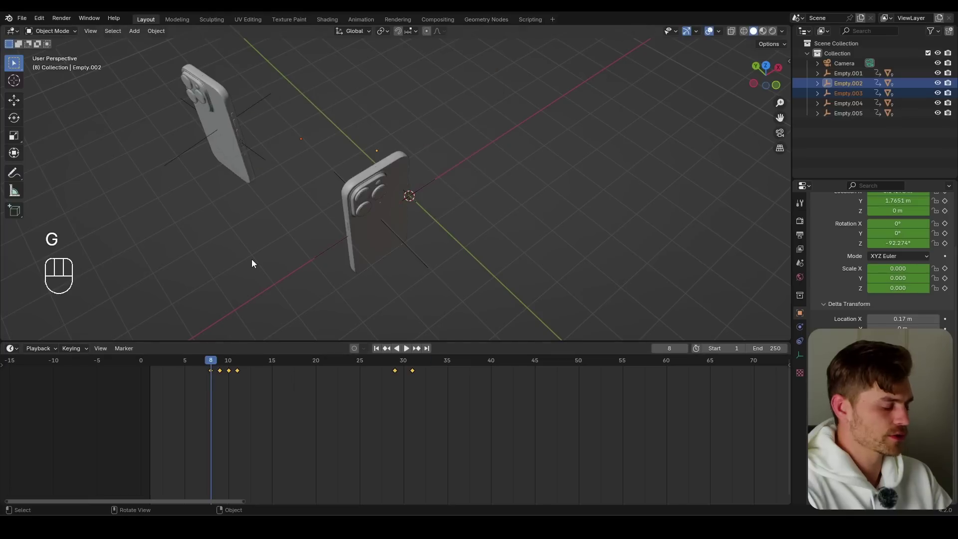
Play back the staggered animation through the camera view to check the timing
key(KP_0)
key(shift+space)
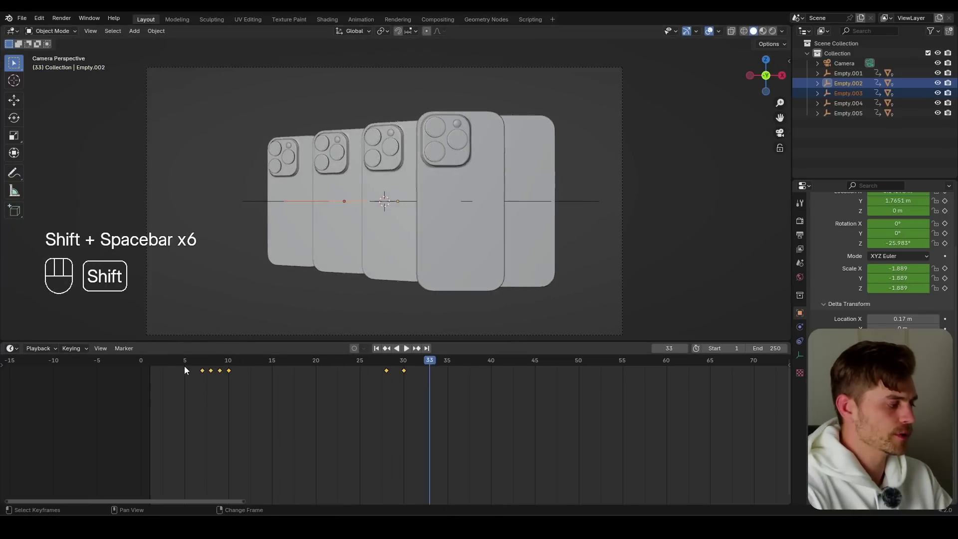
drag(202, 364, 155, 362)
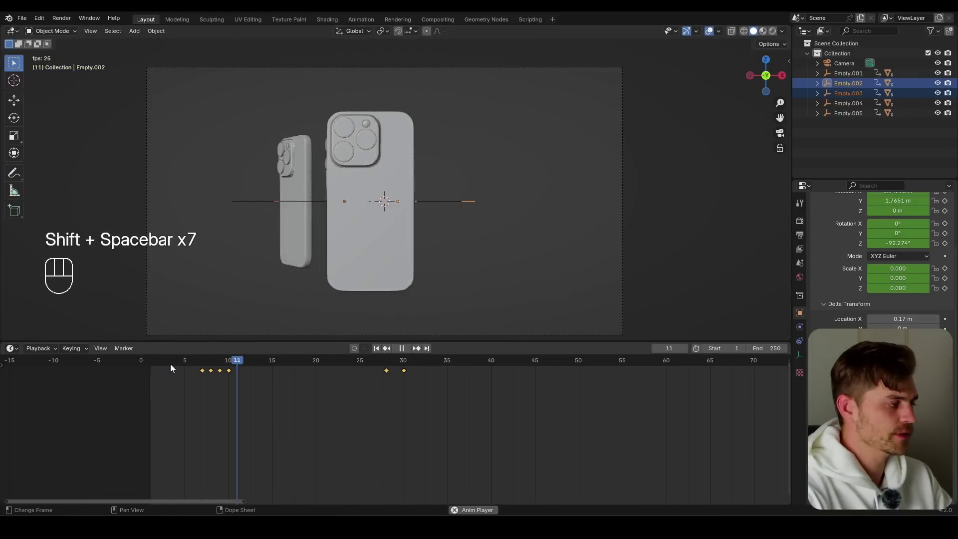
click(179, 364)
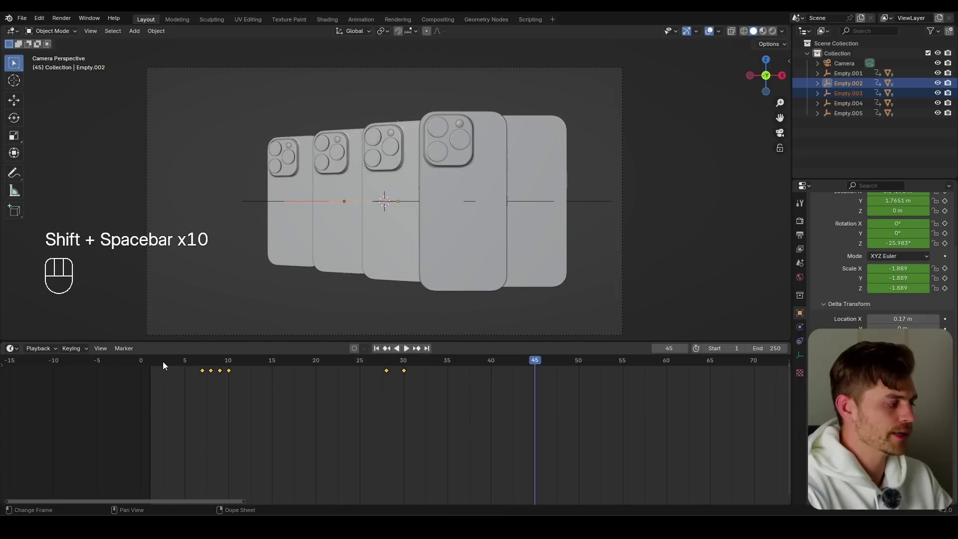
click(152, 361)
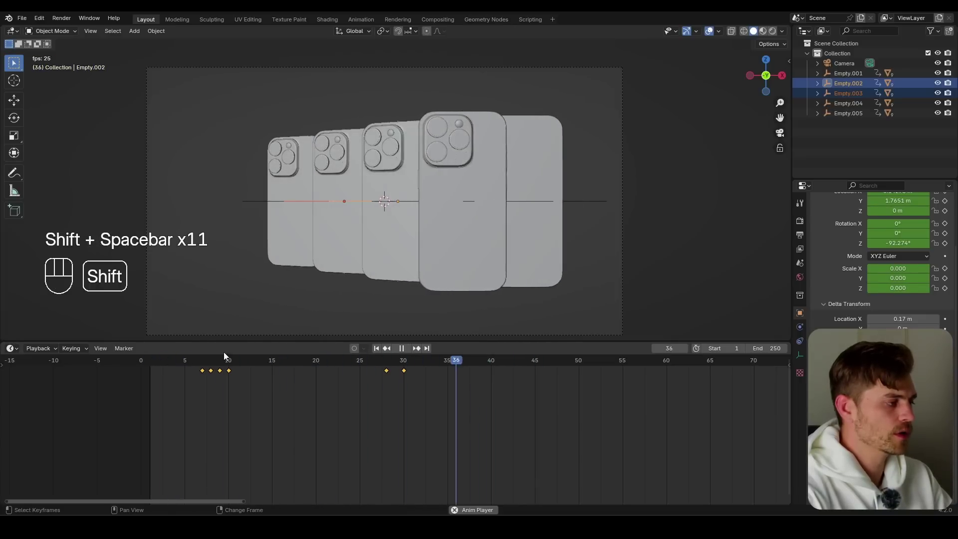
click(426, 87)
Slide the camera along X to reframe the row of five phones
key(g)
key(x)
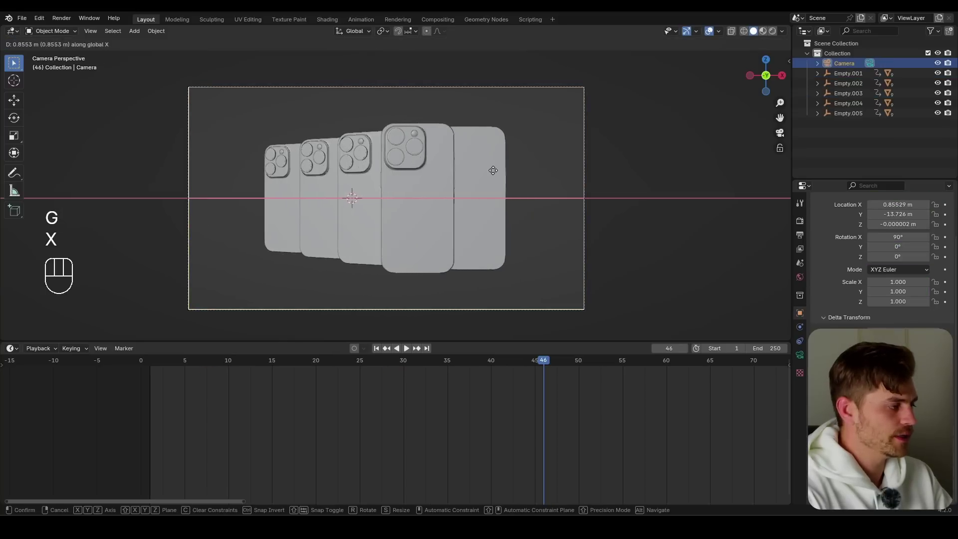
drag(472, 173, 450, 146)
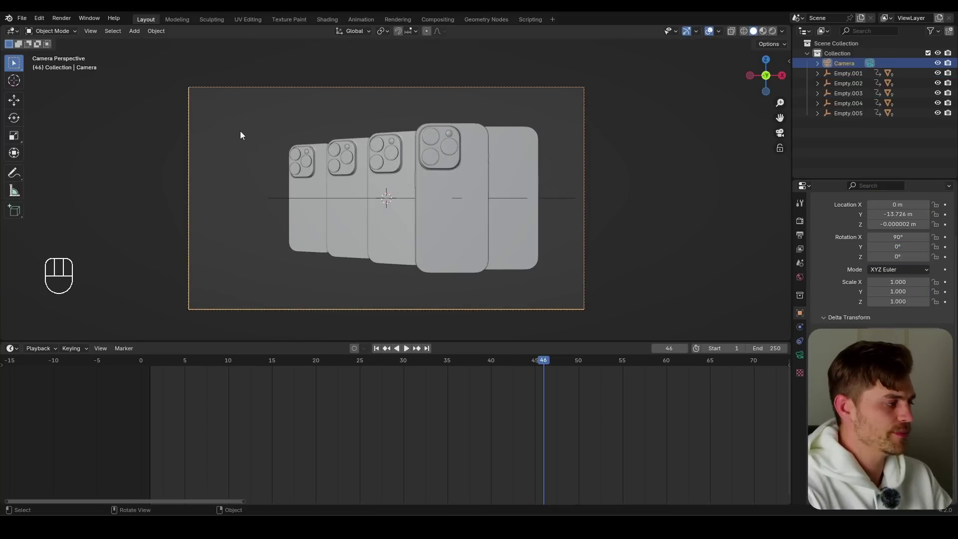
drag(407, 167, 391, 185)
key(g)
key(x)
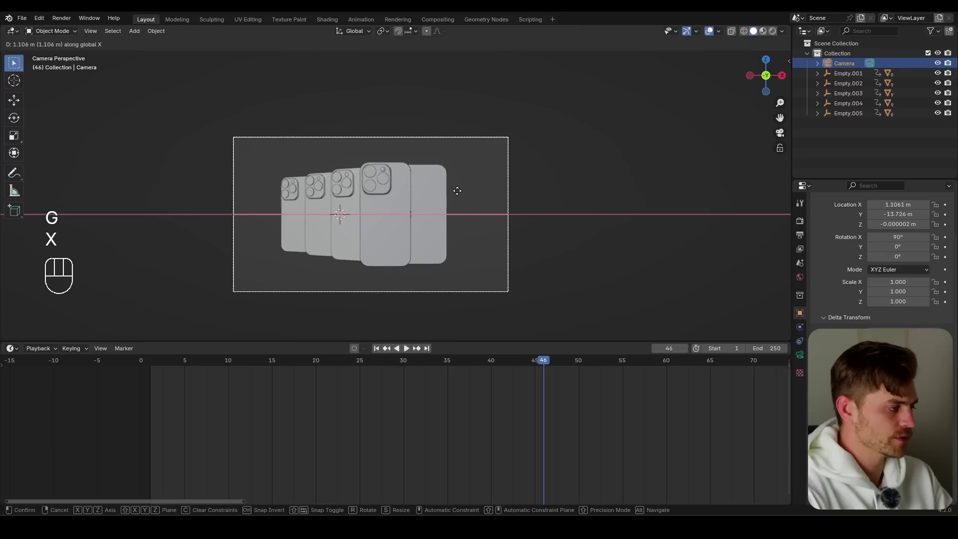
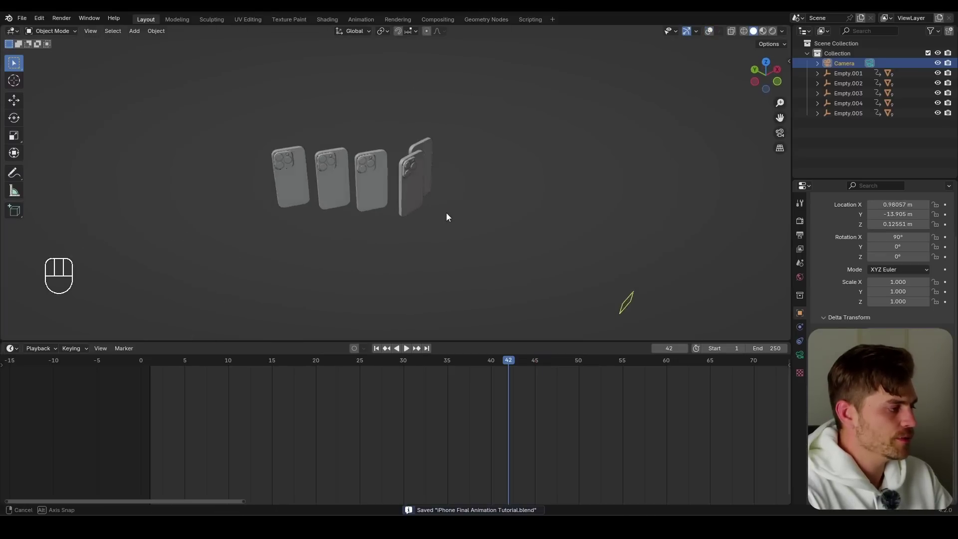
Add a plane and scale it up into a large floor beneath the phones
key(shift+a)
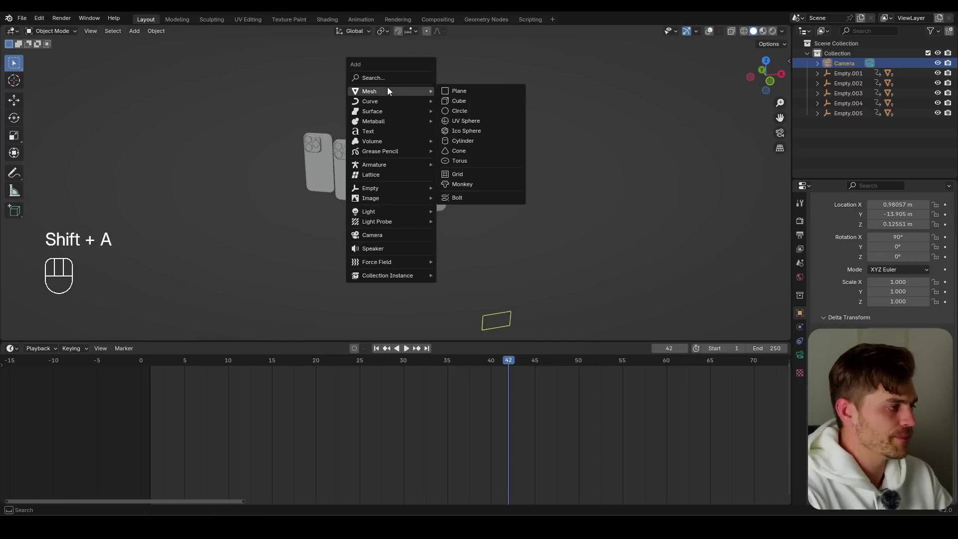
key(s)
key(g)
key(z)
key(KP_0)
key(g)
key(z)
drag(447, 116, 438, 227)
drag(440, 219, 435, 186)
Lower the floor to about -1.87 m and stretch it to roughly 35 by 24
key(g)
key(KP_0)
key(s)
key(x)
key(s)
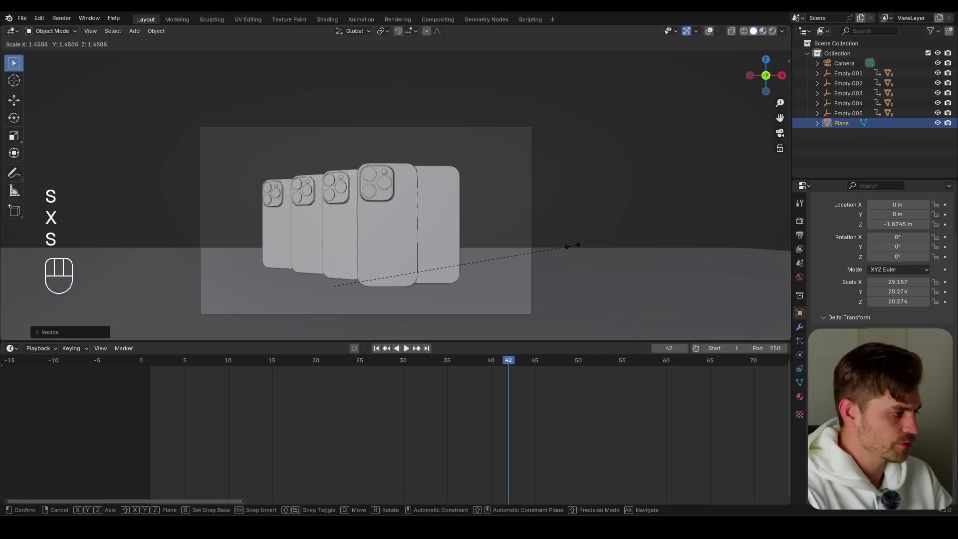
click(624, 238)
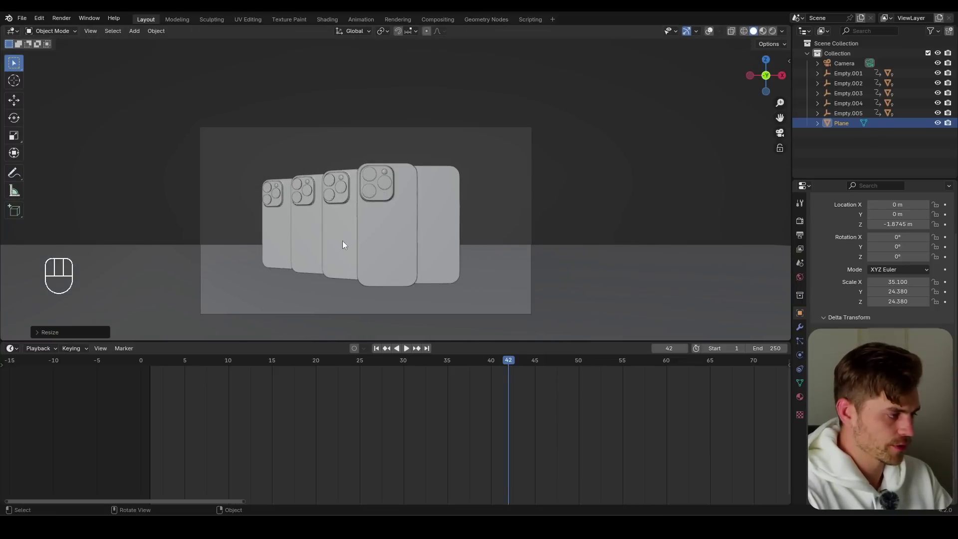
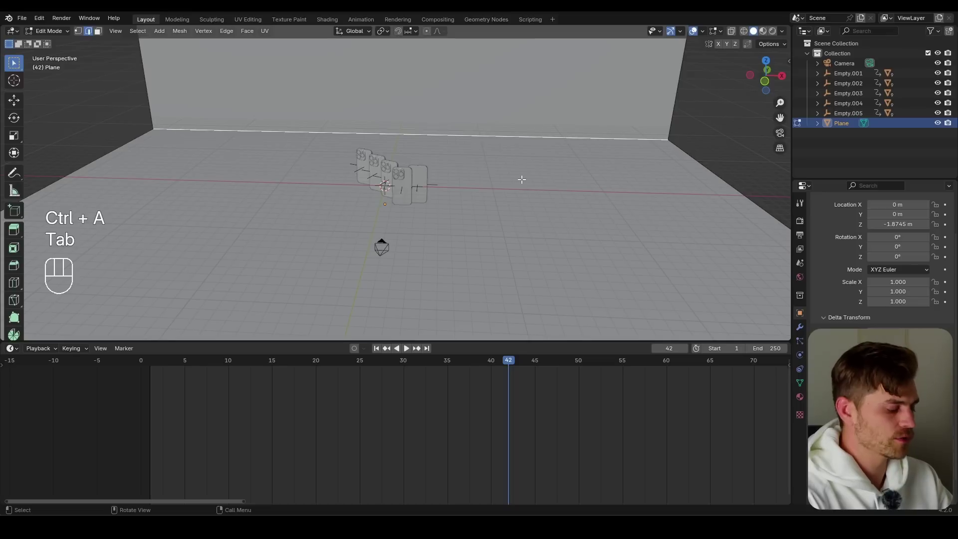
Bevel the floor-to-wall edge into a smooth curved backdrop
key(ctrl+b)
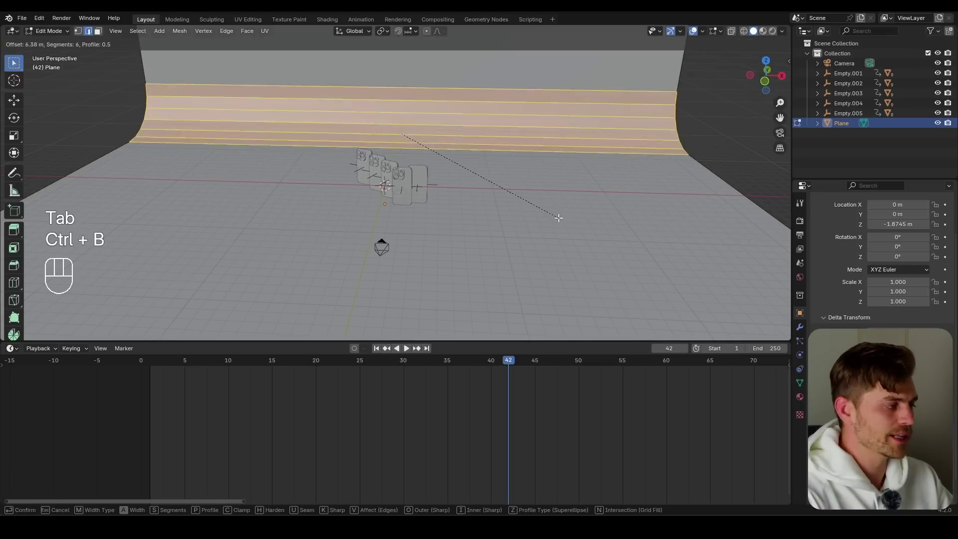
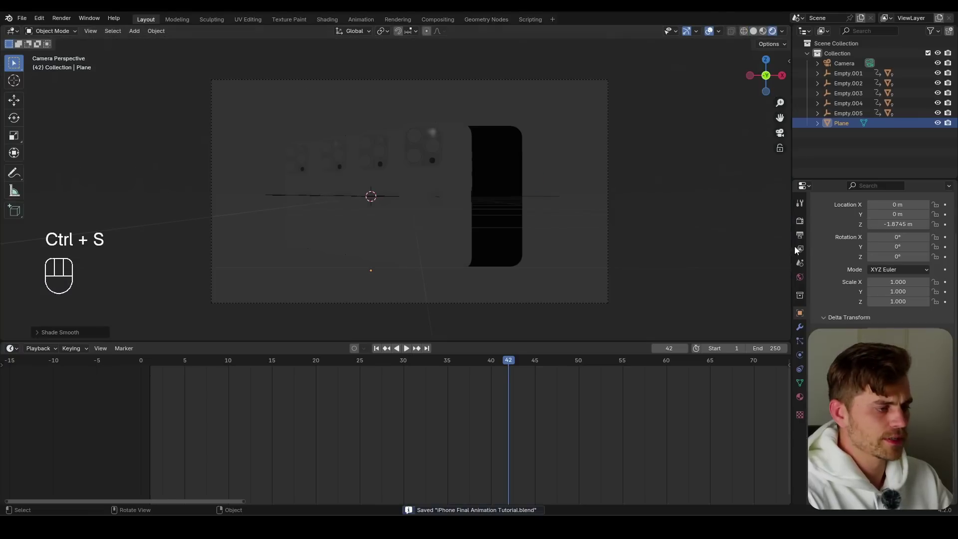
In the Easy HDRI sidebar panel, load the canary_wharf_4k.exr environment for lighting
key(n)
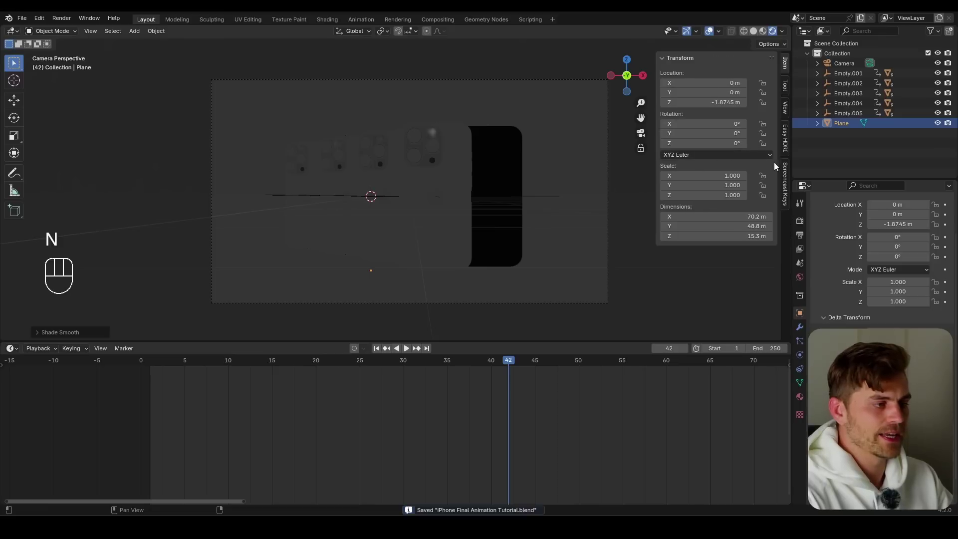
click(788, 143)
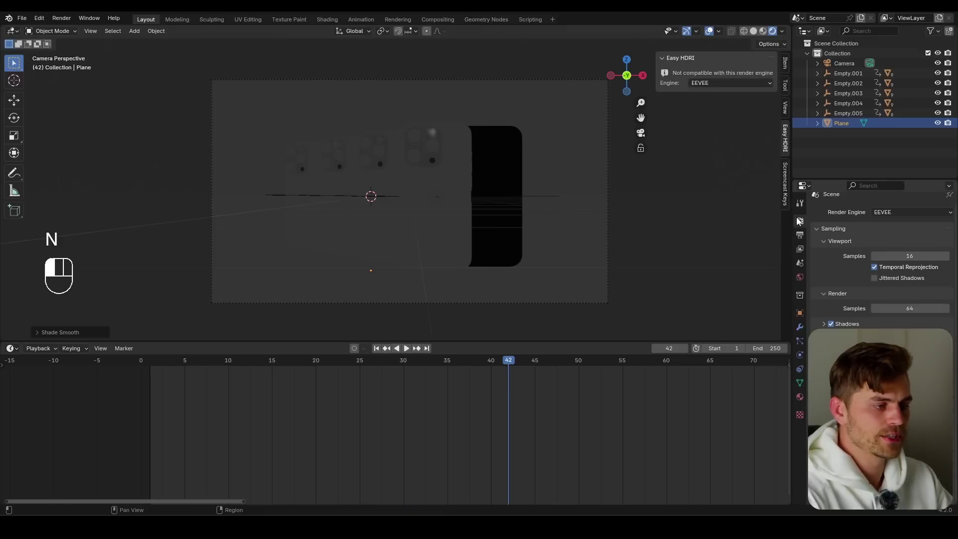
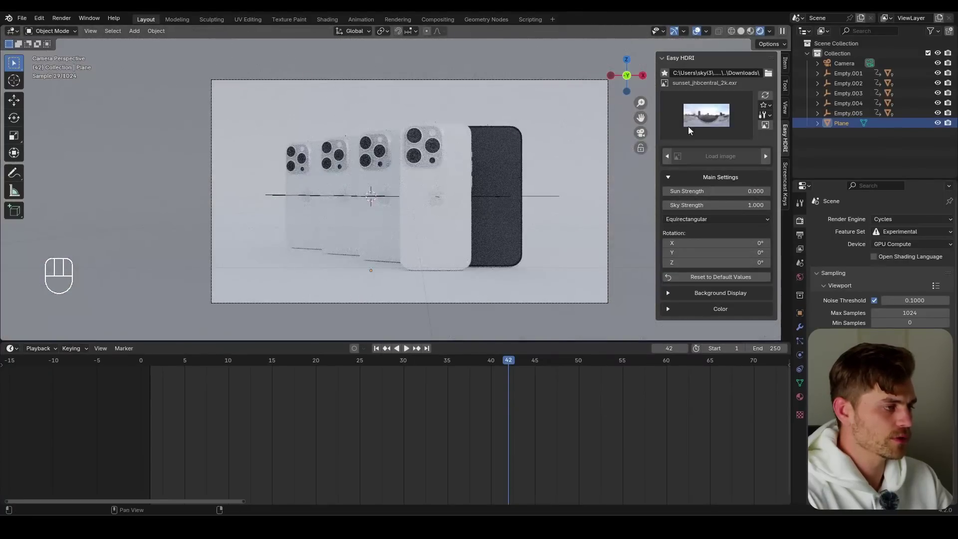
click(698, 126)
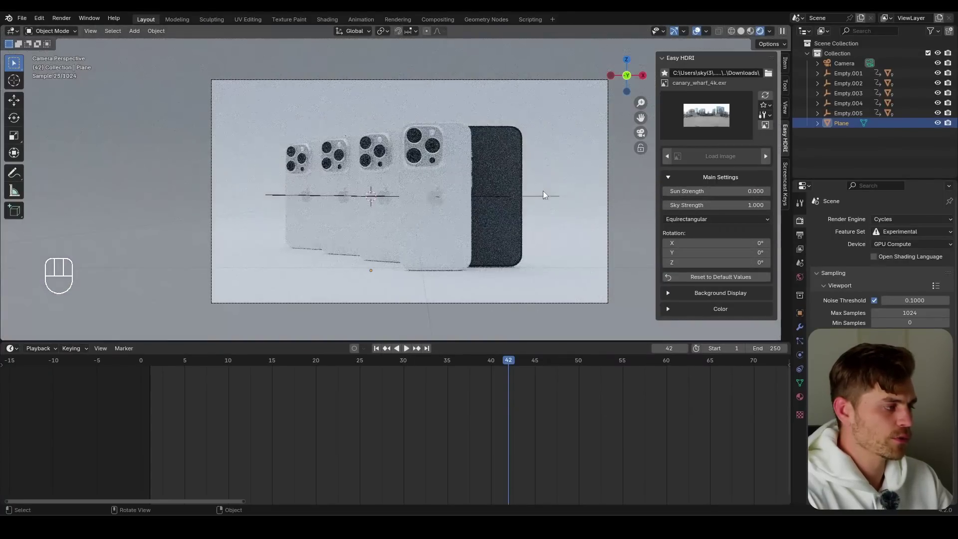
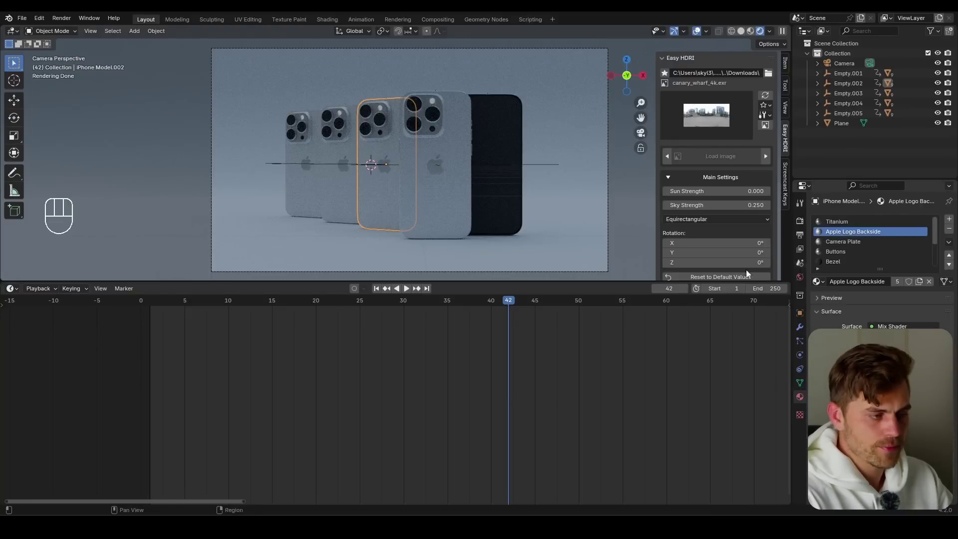
Switch the bottom editor to the Shader Editor and frame the Color Ramp and Principled BSDF nodes
drag(14, 292, 94, 372)
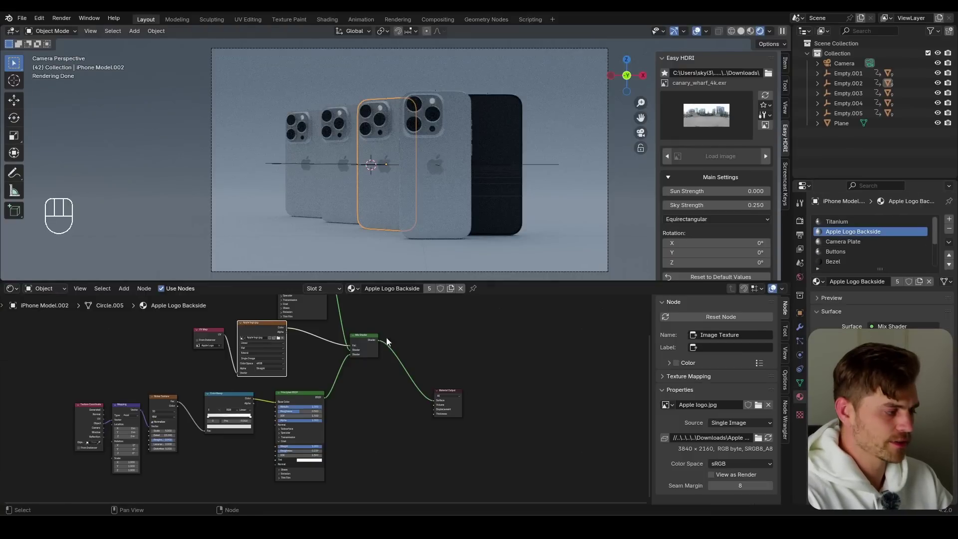
drag(336, 363, 294, 373)
key(g)
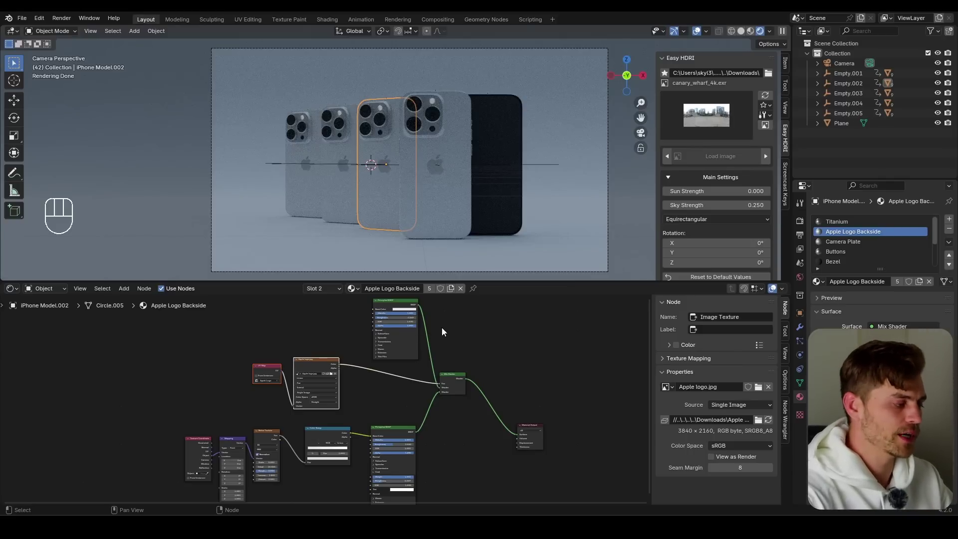
middle_click(368, 355)
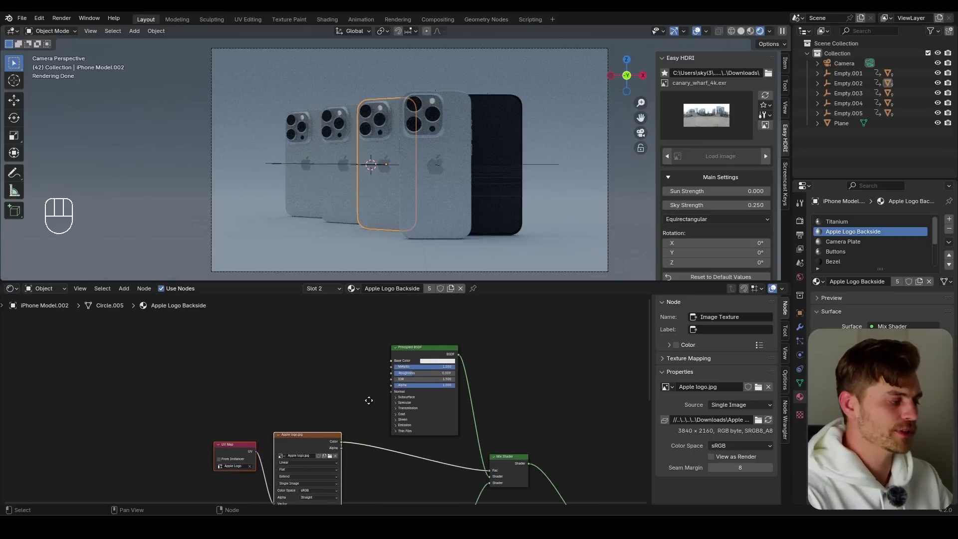
drag(423, 346, 436, 360)
key(g)
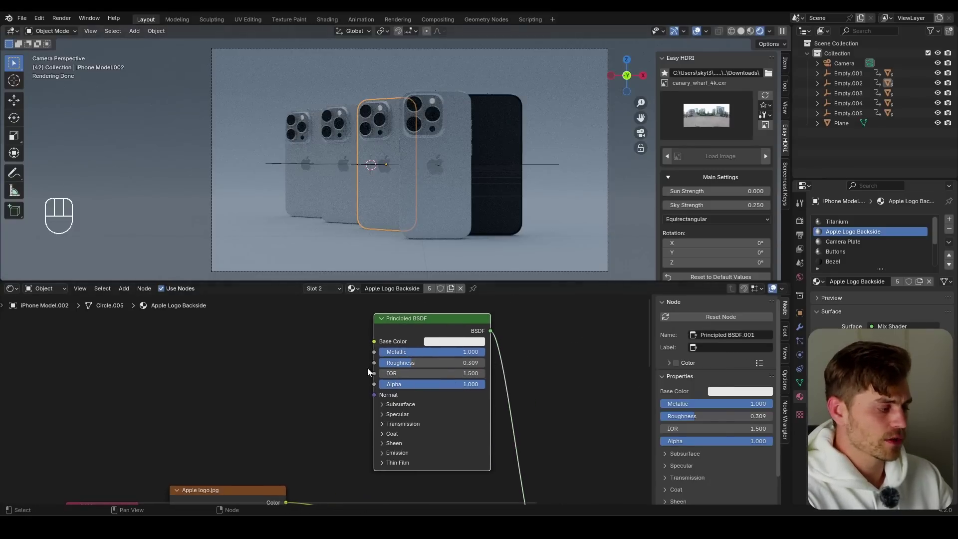
middle_click(349, 379)
middle_click(373, 368)
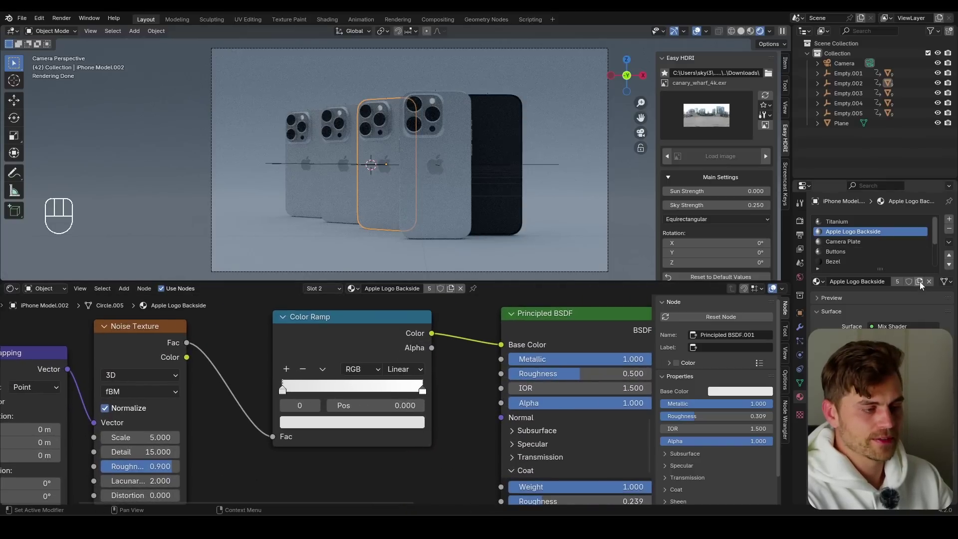
Copy the Apple Logo Backside material, tint its Color Ramp warm cream-gold, and select the Camera Plate slot
click(923, 284)
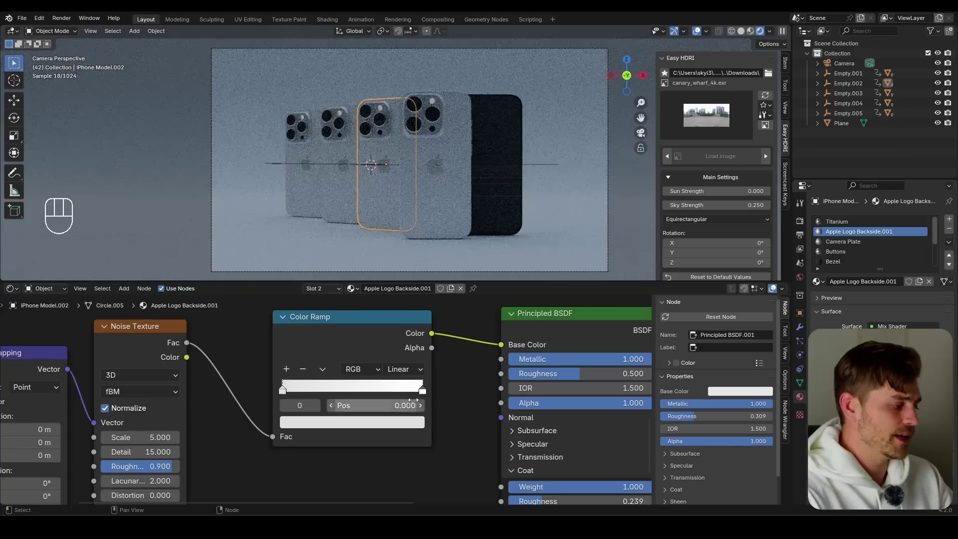
click(397, 428)
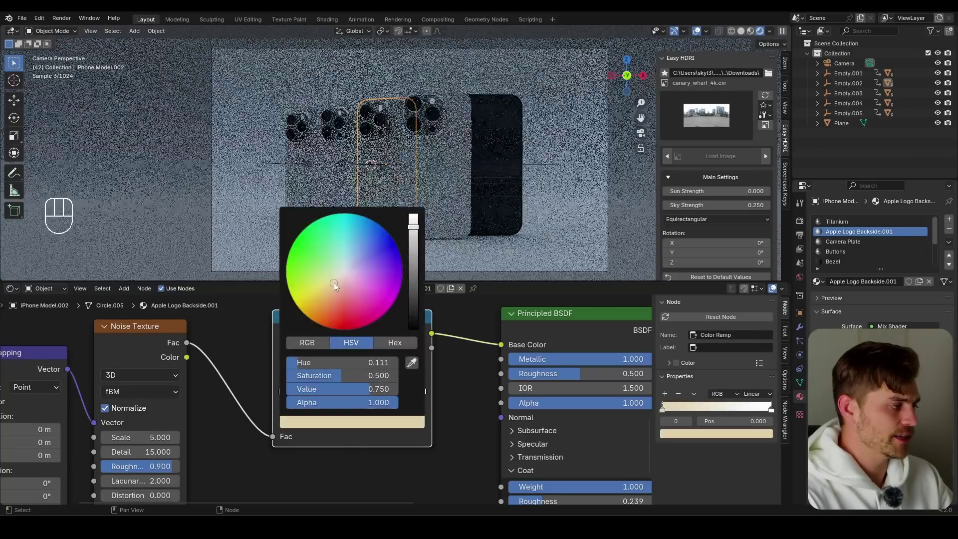
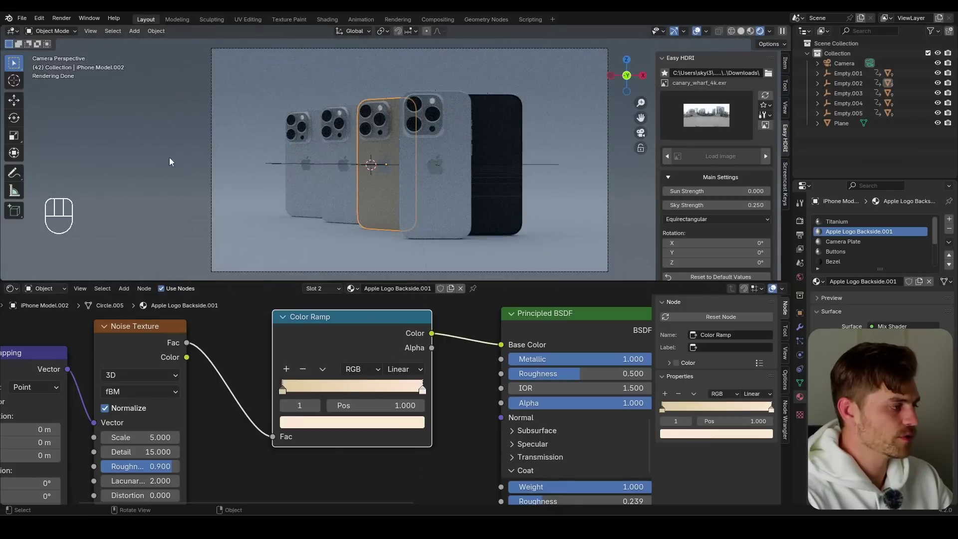
click(337, 180)
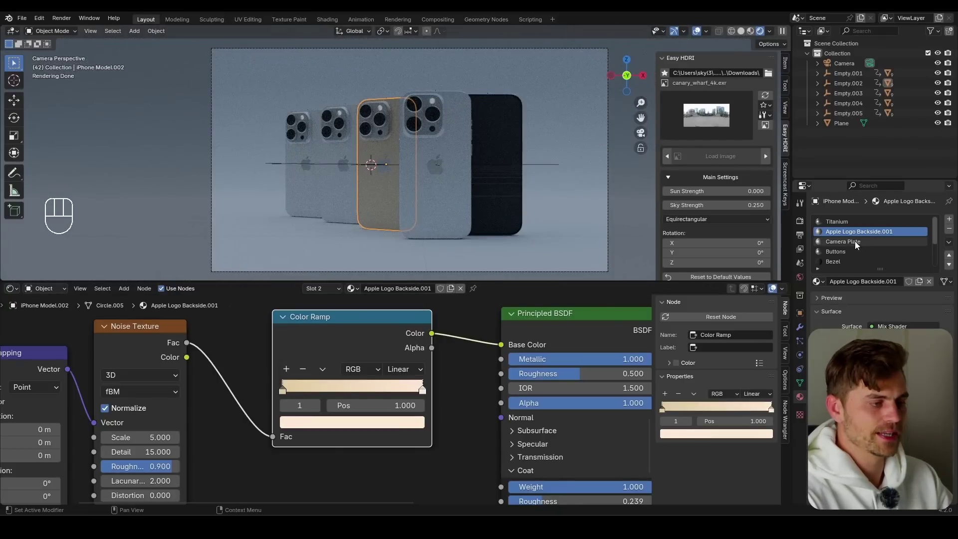
click(451, 370)
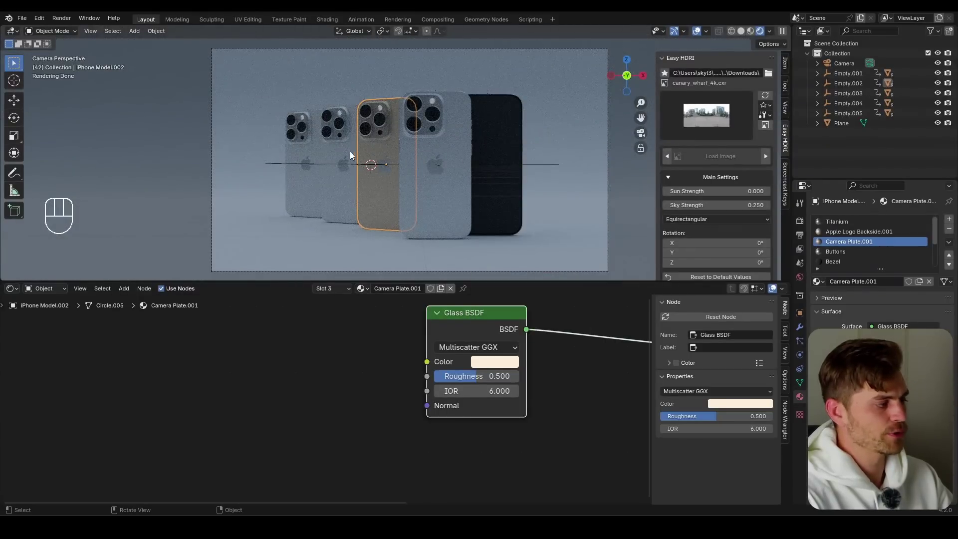
Select the second iPhone to recolour its body material and save the file
click(349, 152)
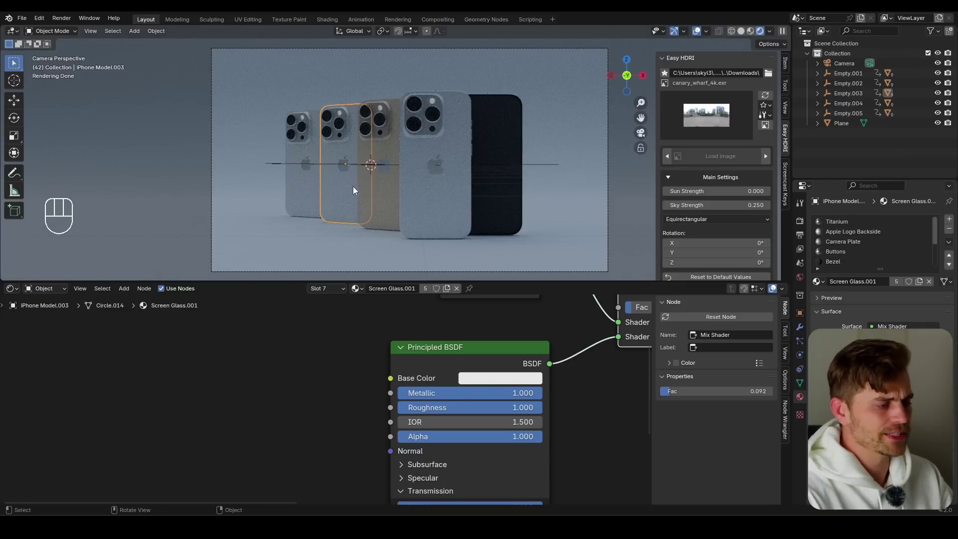
key(ctrl+s)
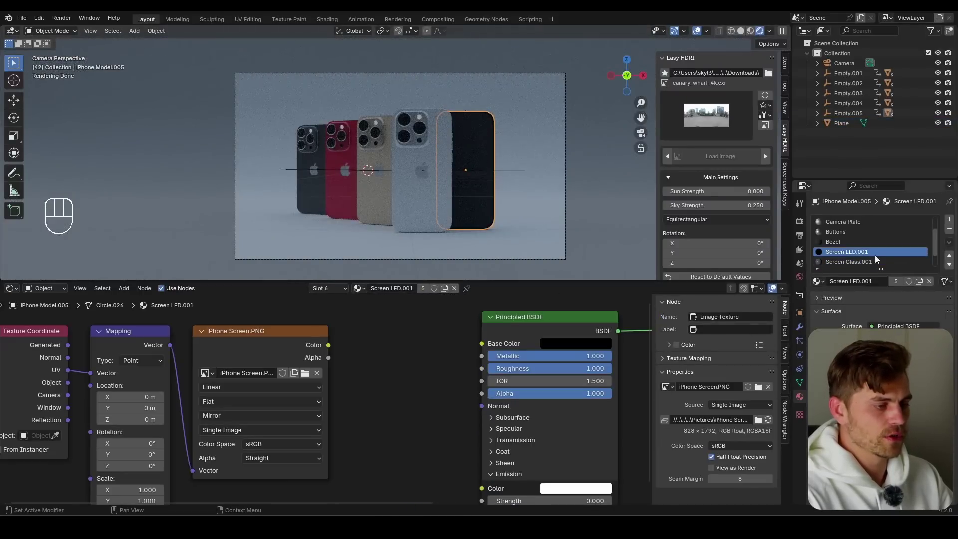
Copy the Screen LED material and feed the iPhone Screen.PNG texture into Emission Color at strength 5.2
drag(485, 170, 477, 146)
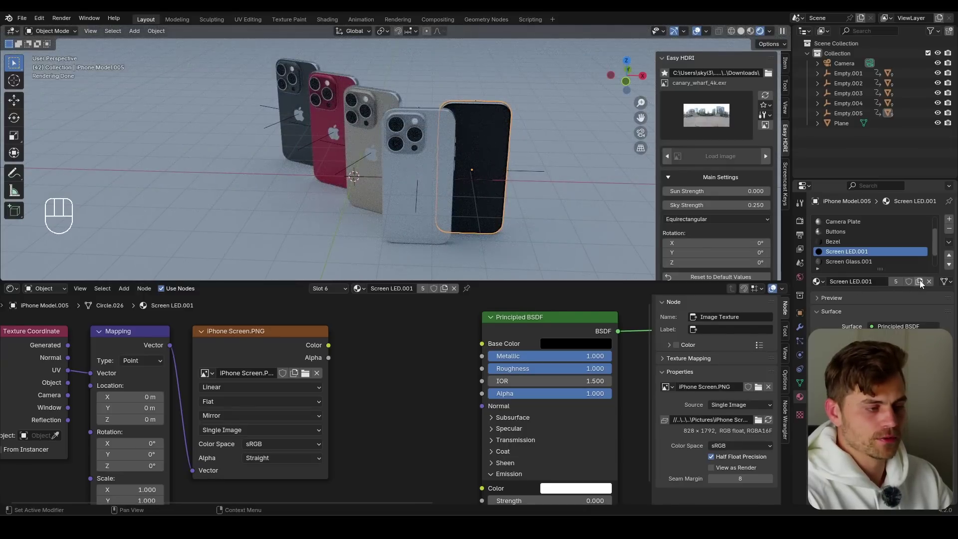
drag(919, 285, 793, 304)
middle_click(318, 368)
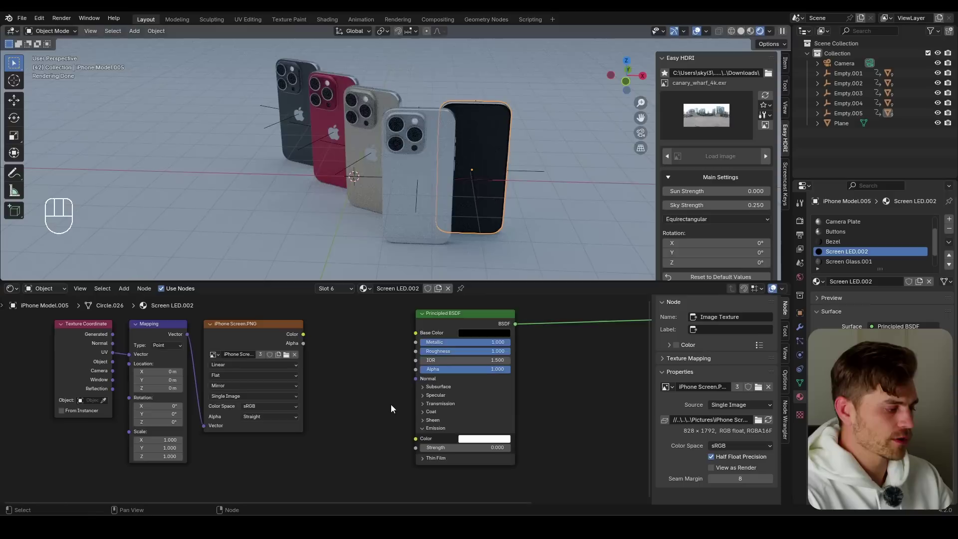
drag(327, 351, 397, 395)
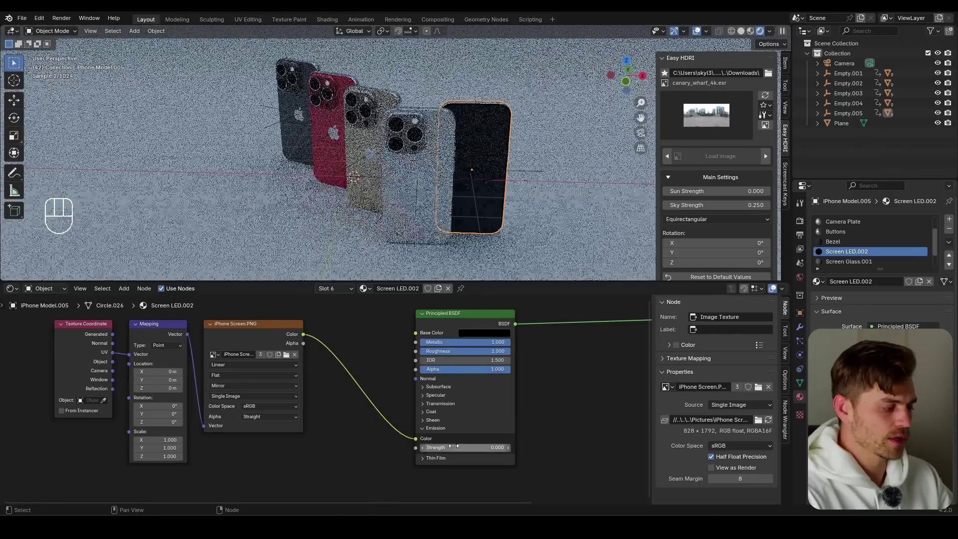
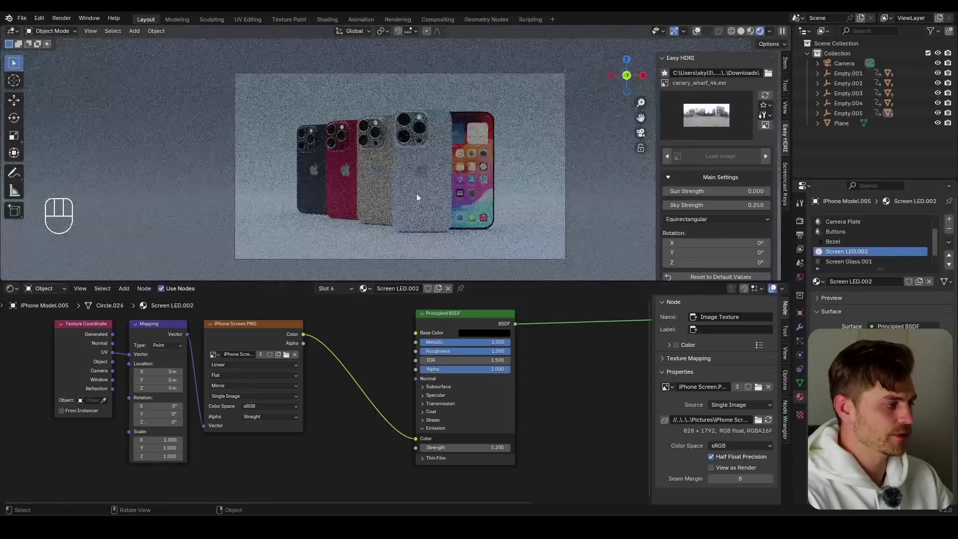
key(ctrl+s)
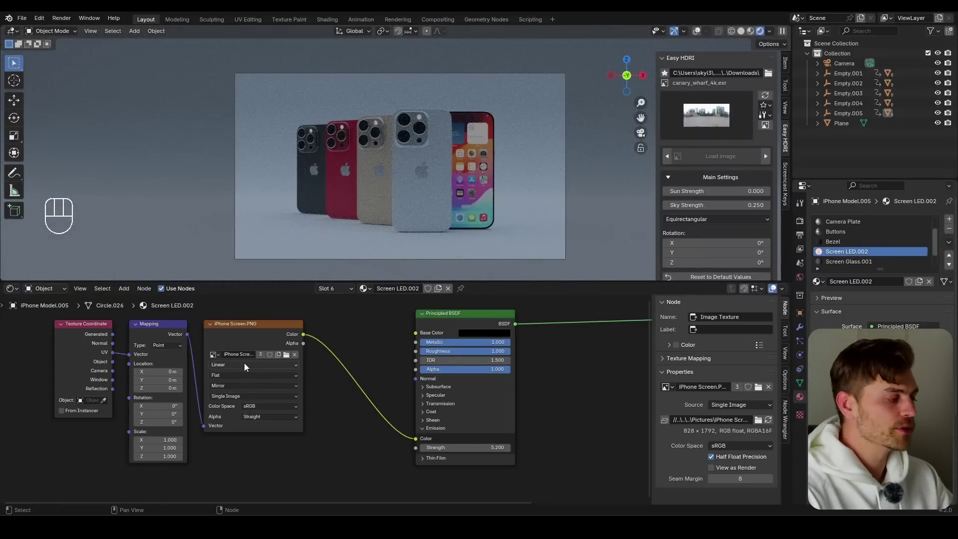
Drag GeoLights Pro from the Asset Browser into the scene and set Scale All to 8.104
click(13, 292)
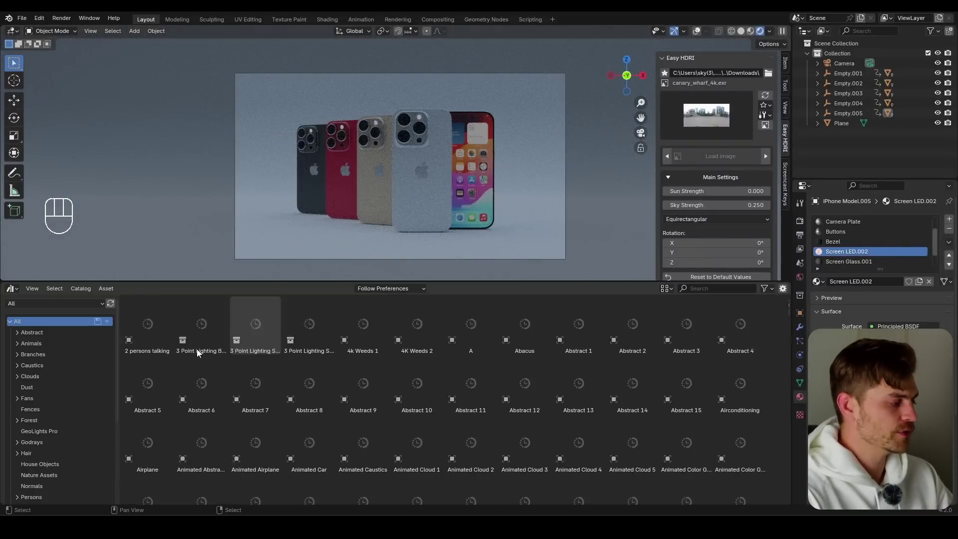
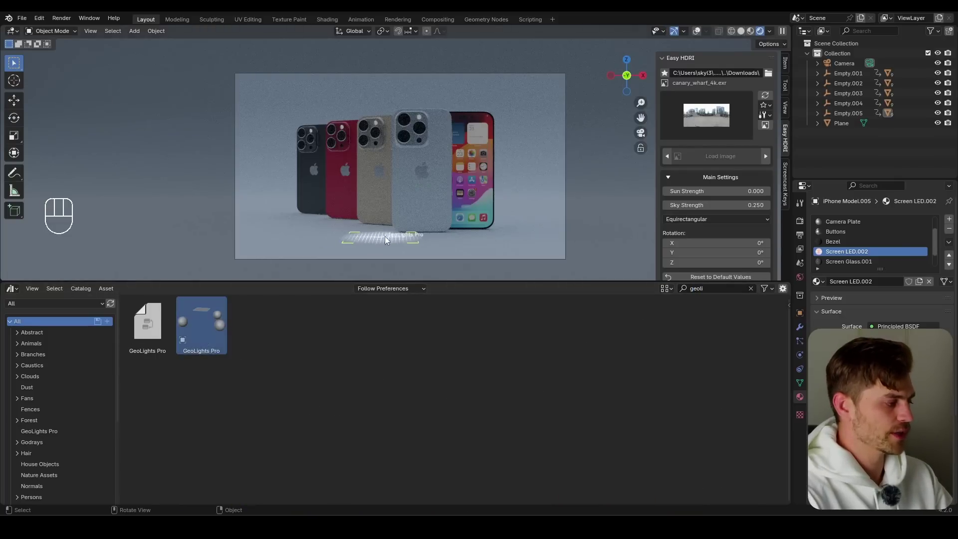
middle_click(378, 189)
key(g)
key(z)
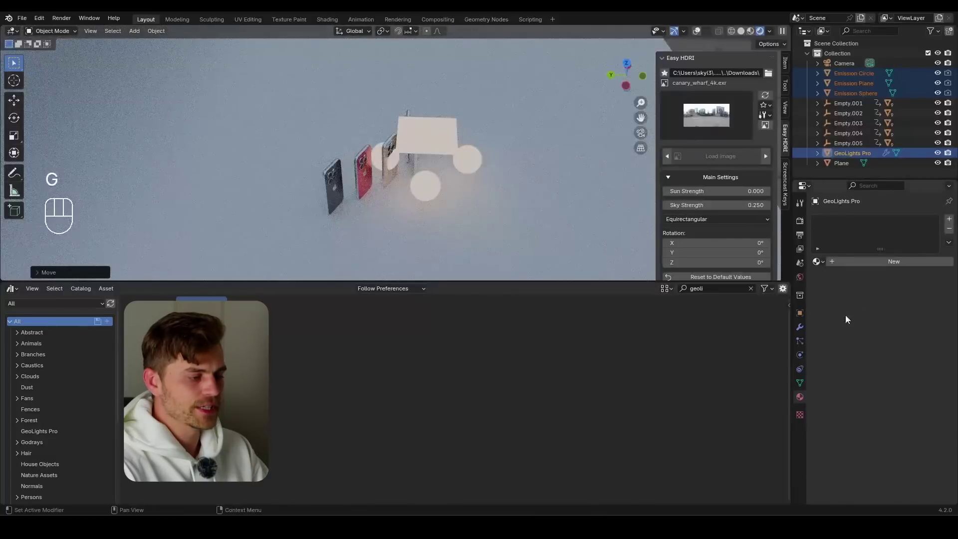
click(803, 328)
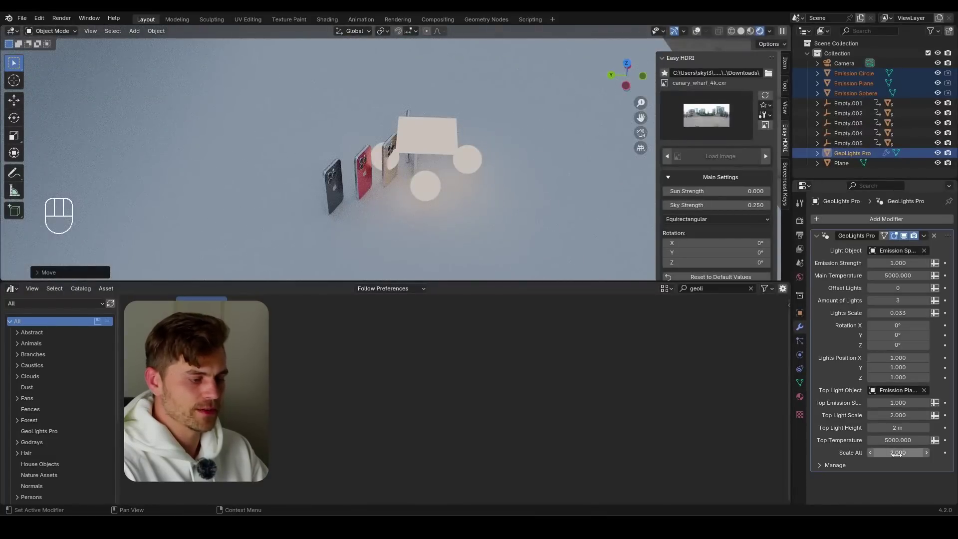
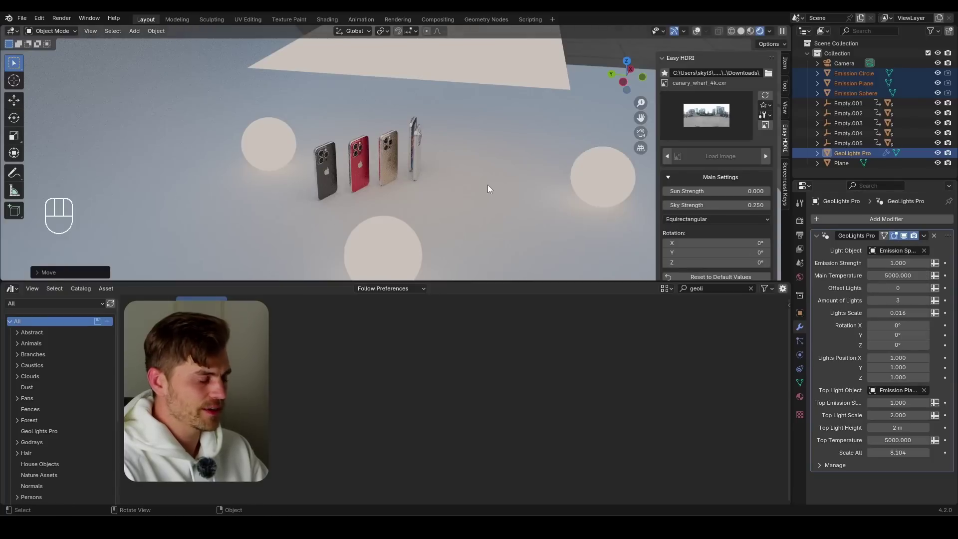
key(KP_0)
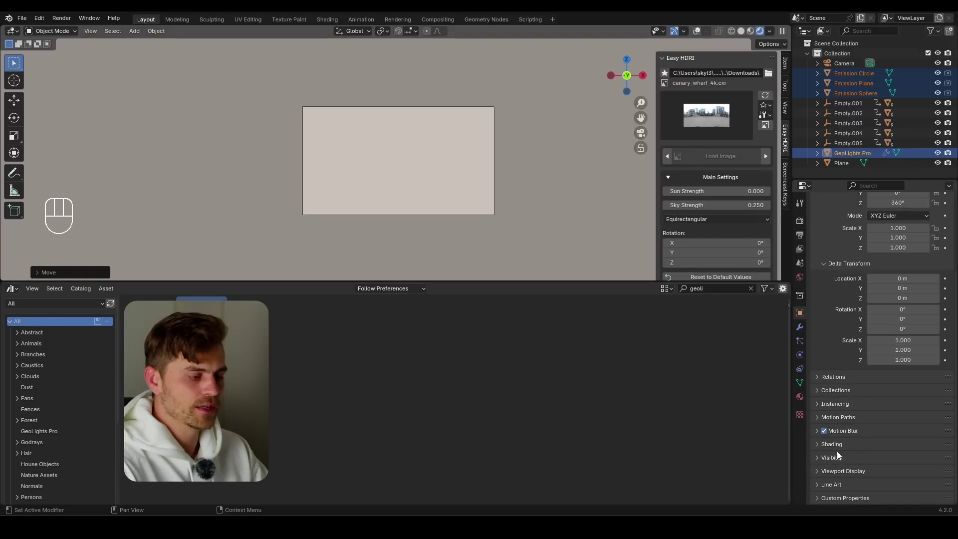
Enable Ray Visibility > Camera for the GeoLights emitters in Object Properties
click(877, 474)
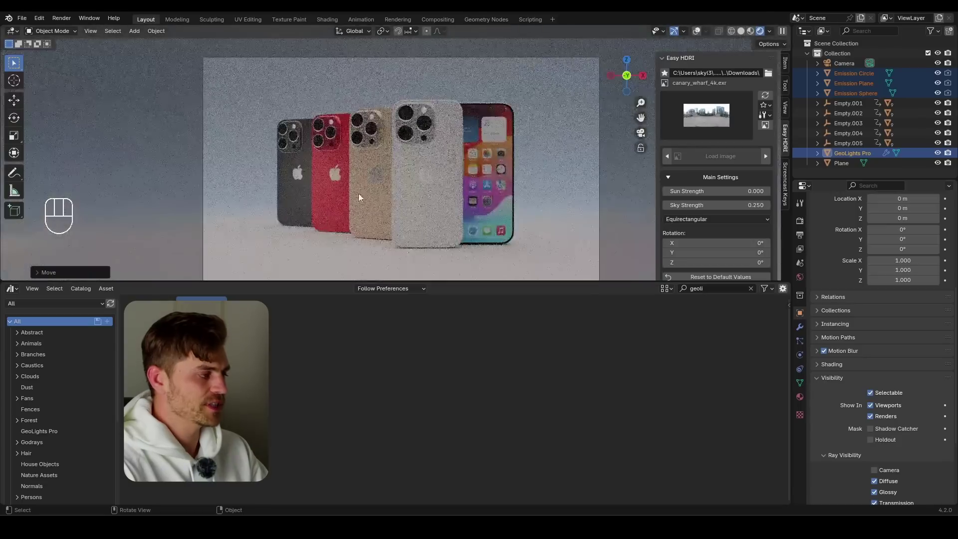
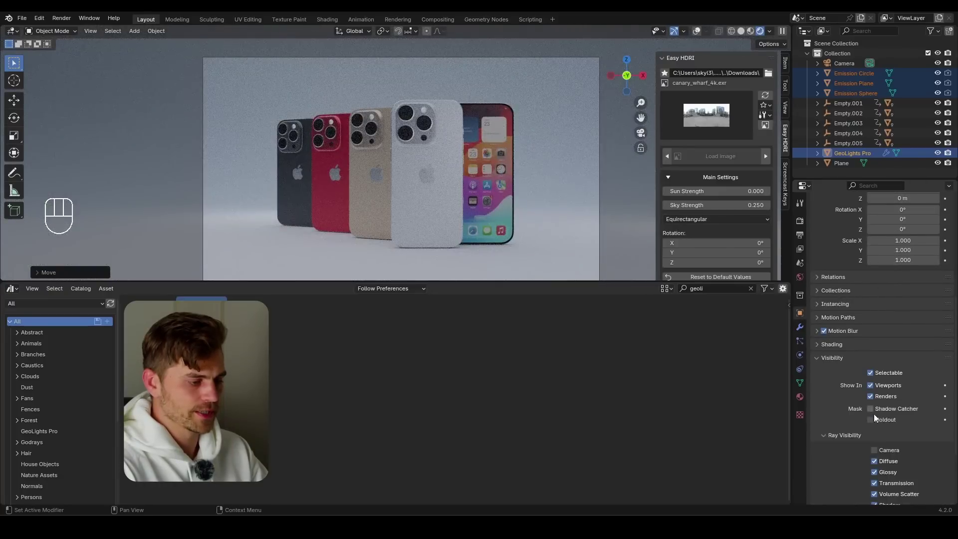
click(880, 454)
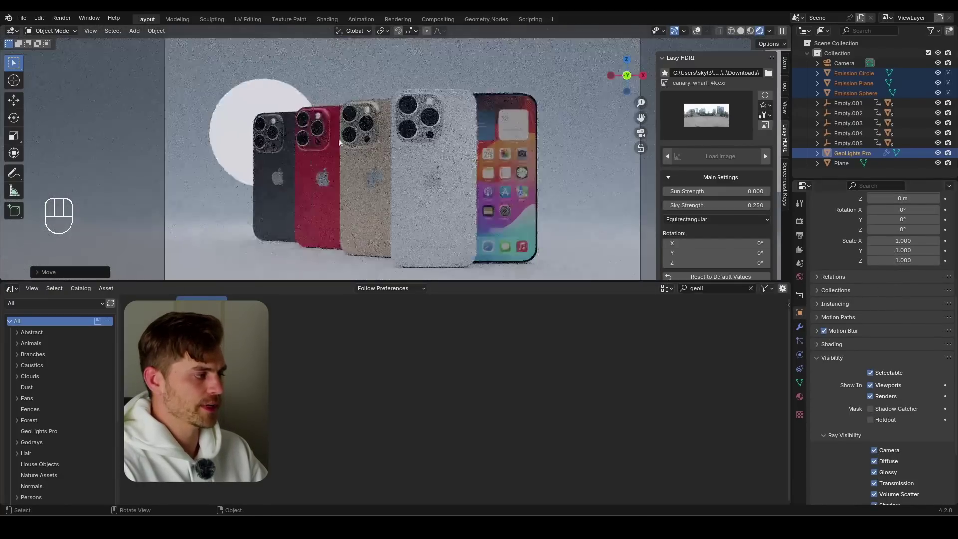
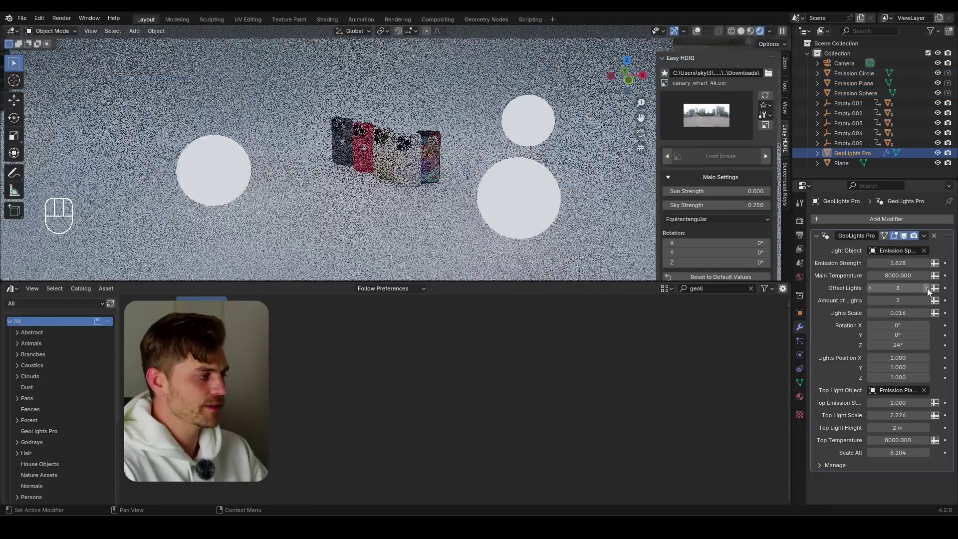
Raise the GeoLights light offset and check the result from the camera view
click(931, 291)
click(931, 292)
key(KP_0)
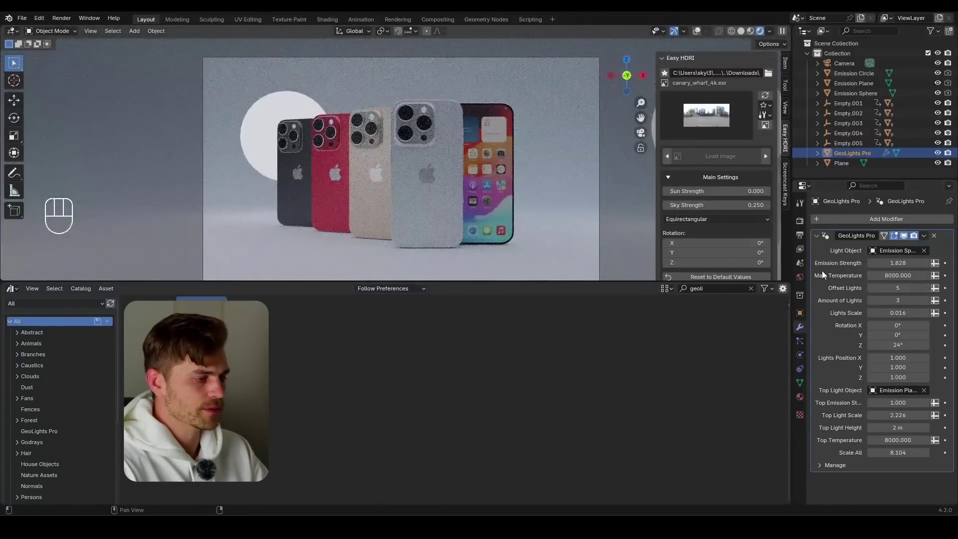
key(KP_0)
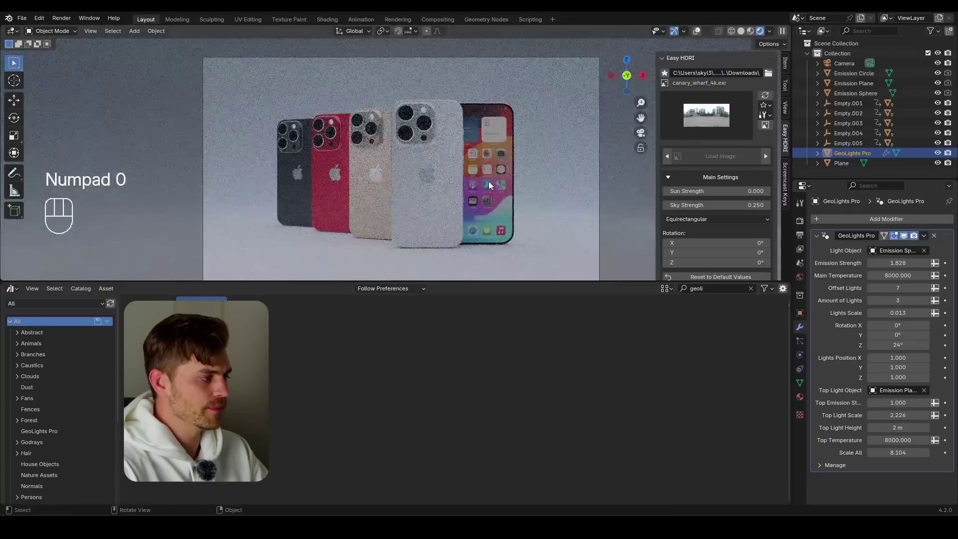
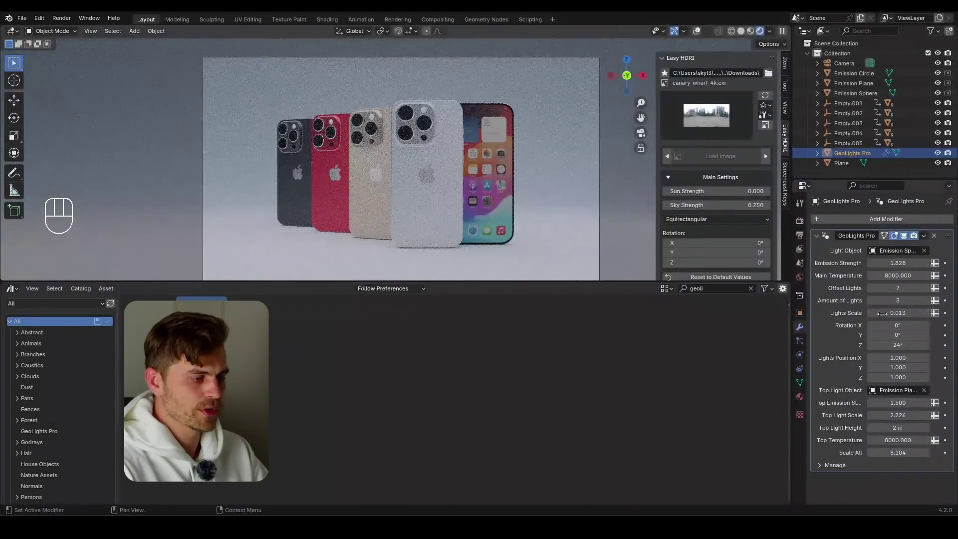
Set the amount of lights back to 3 and select a phone's positioning empty
click(873, 304)
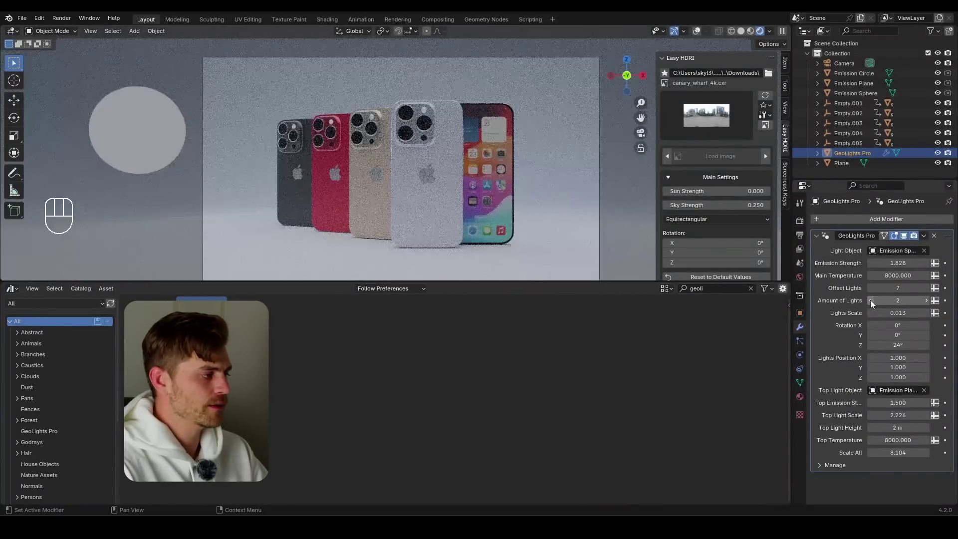
click(872, 305)
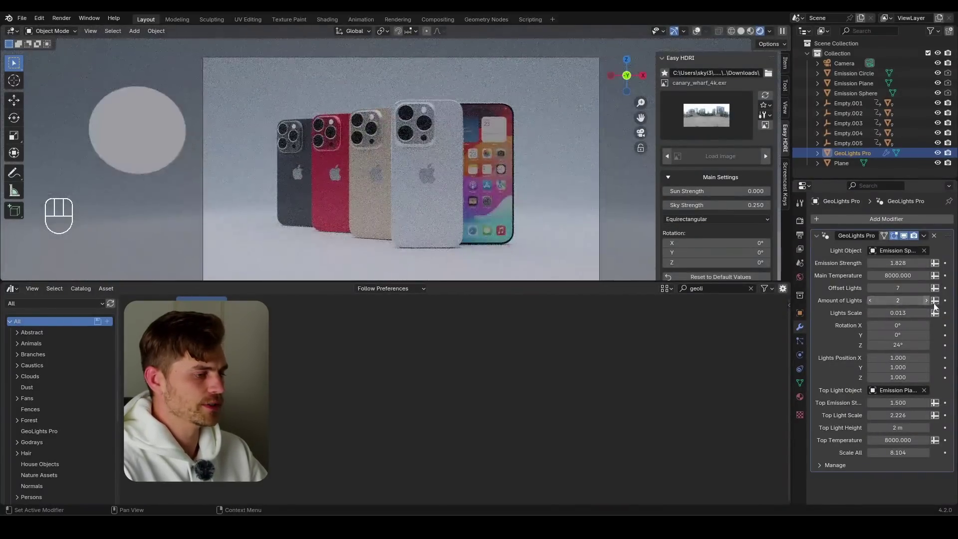
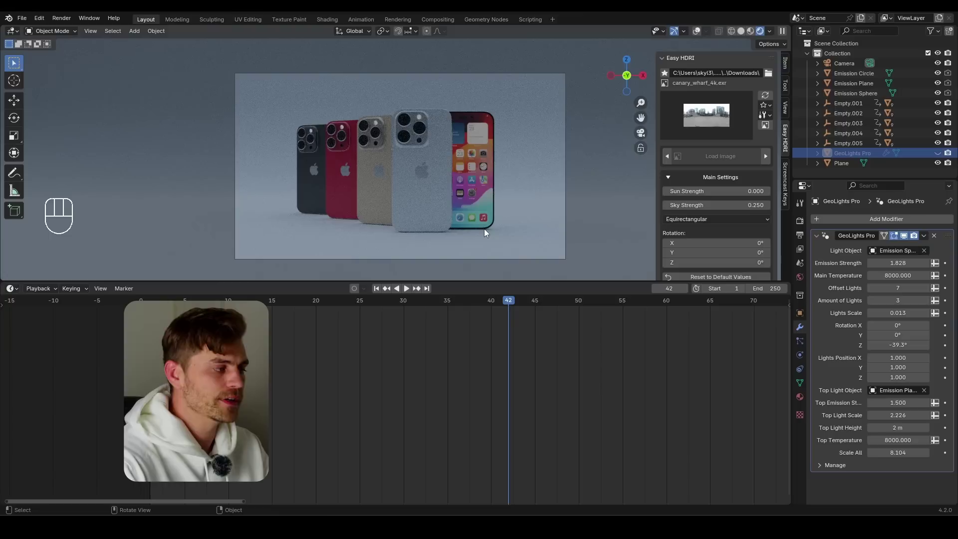
click(940, 153)
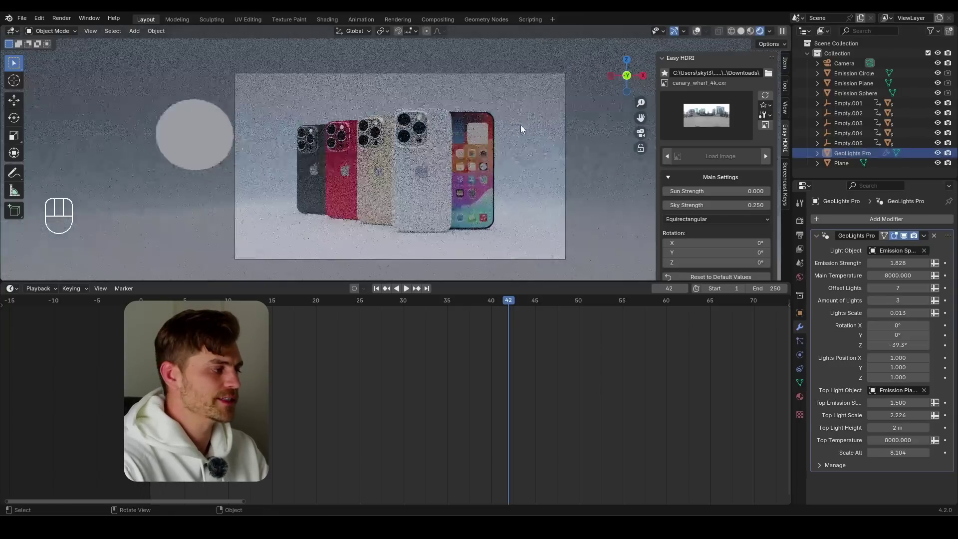